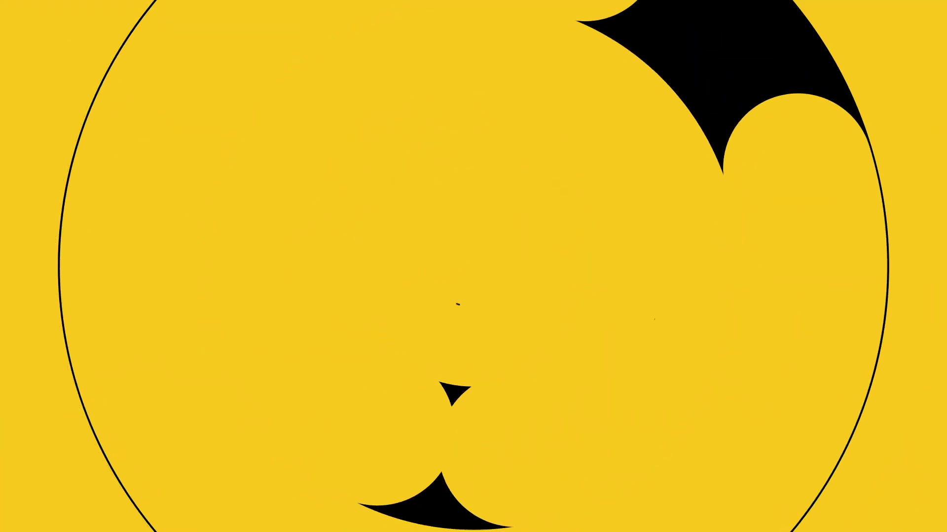
Bring up the Ders_9 composition so the No. 1 badge and its layers appear in the timeline.
{"action": "left_click", "coordinate": [22, 133]}
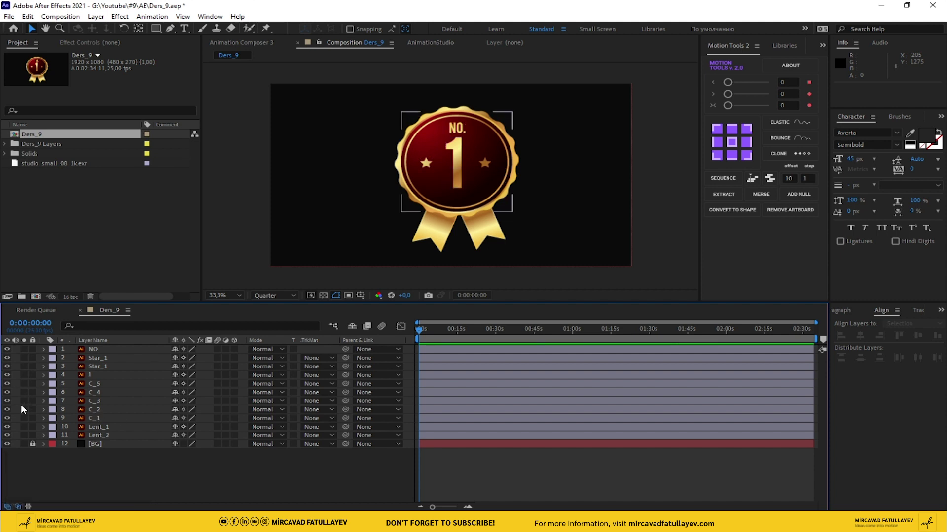
Convert the C_1 scalloped ring to a shape layer with a metallic gold linear gradient fill.
{"action": "left_click", "coordinate": [97, 421]}
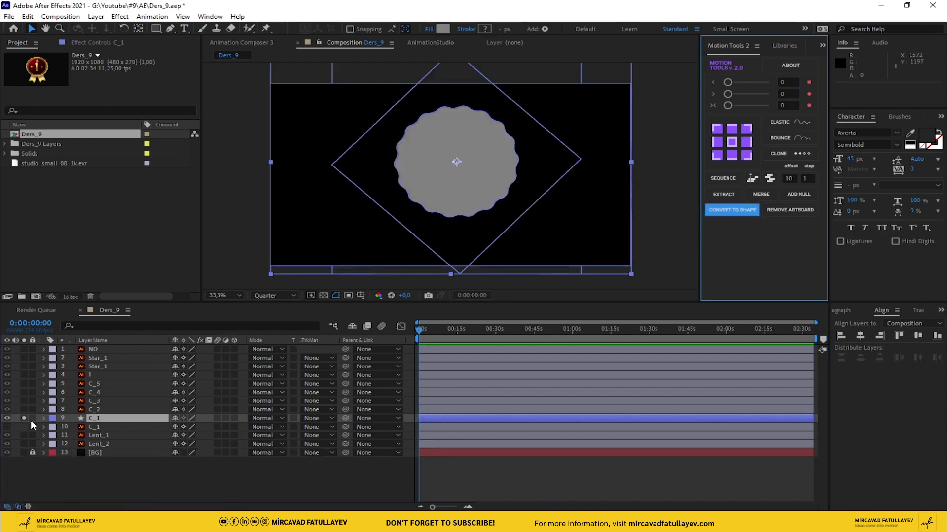
{"action": "left_click", "coordinate": [432, 32]}
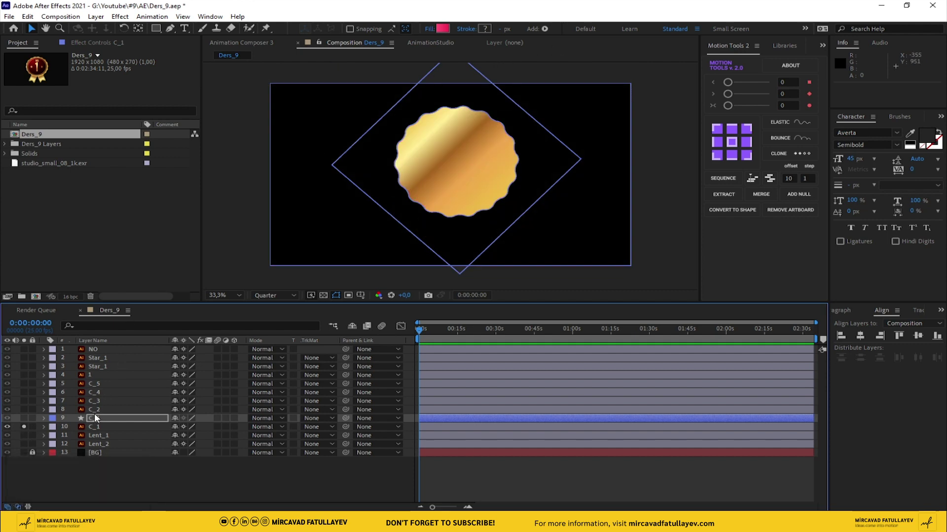
{"action": "left_click", "coordinate": [107, 425]}
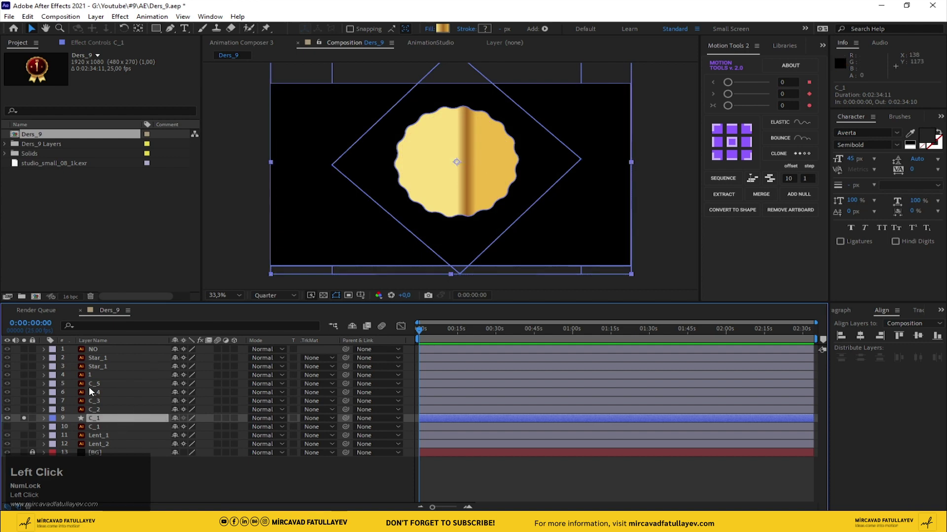
Reveal the new C_1 shape layer's Contents in the timeline.
{"action": "left_click", "coordinate": [37, 31]}
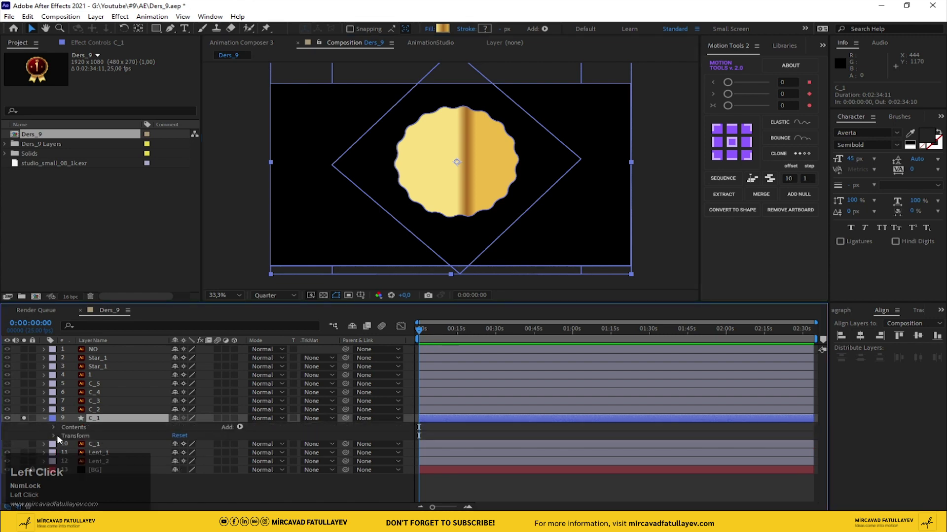
{"action": "scroll", "scroll_direction": "down", "scroll_amount": 3}
{"action": "left_click_drag", "start_coordinate": [54, 431], "coordinate": [48, 422]}
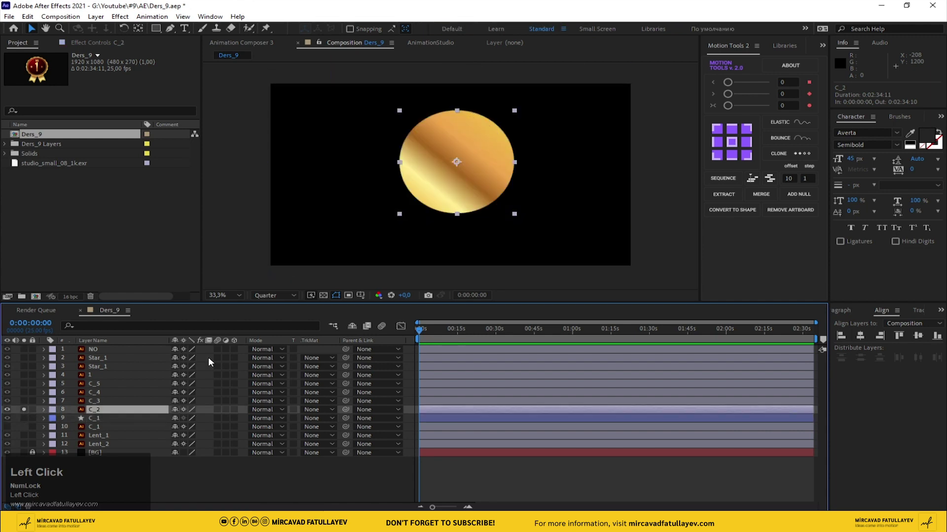
Convert the C_2 ellipse to a shape layer, lay a gold gradient across it, and solo C_3.
{"action": "left_click", "coordinate": [738, 214]}
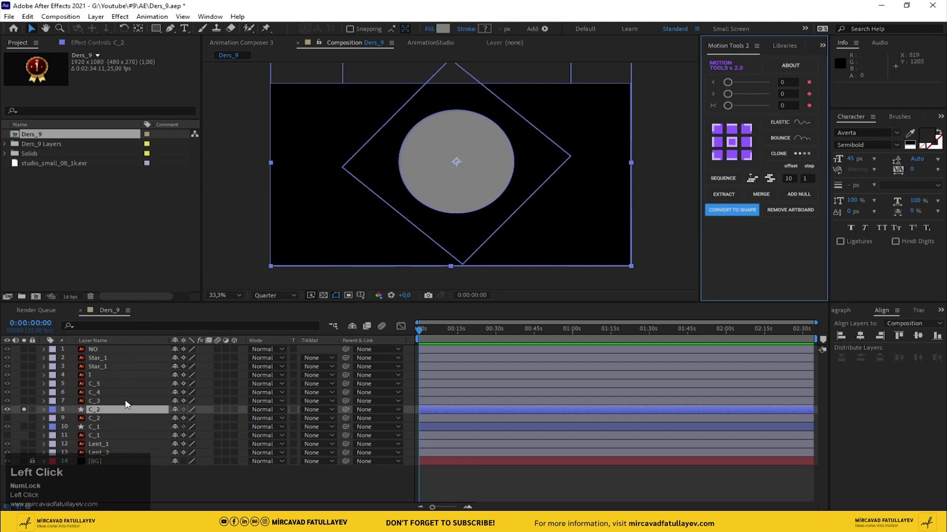
{"action": "left_click_drag", "start_coordinate": [431, 33], "coordinate": [24, 411]}
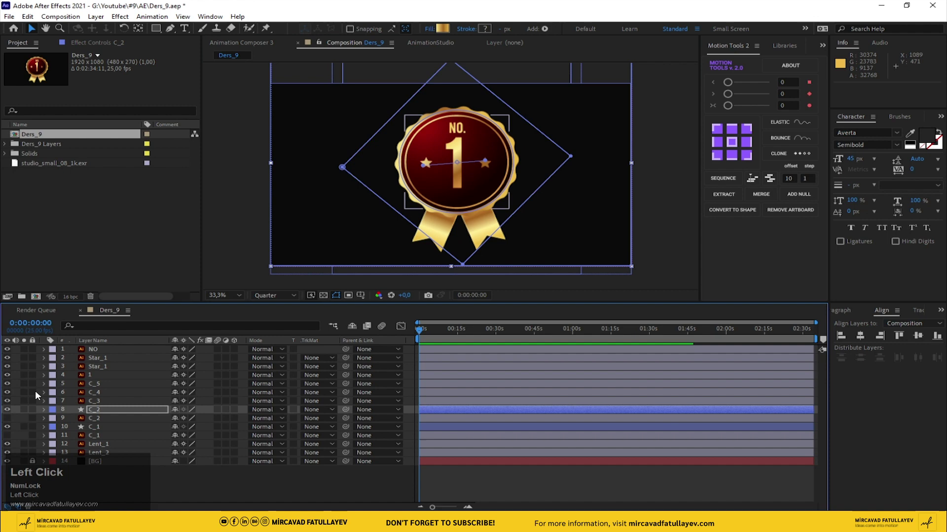
{"action": "left_click", "coordinate": [27, 404]}
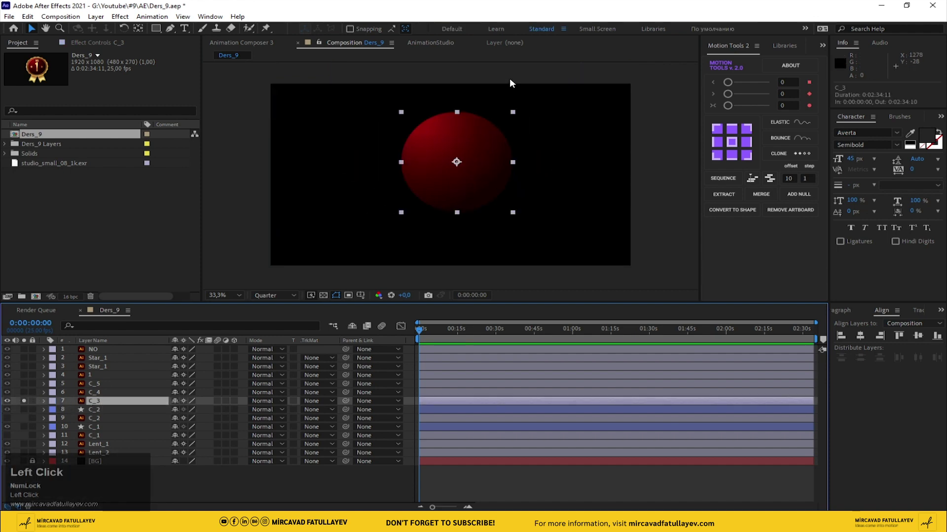
Convert the C_3 and C_4 pieces to shape layers and reveal C_4's Contents groups.
{"action": "left_click_drag", "start_coordinate": [720, 214], "coordinate": [733, 214]}
{"action": "left_click", "coordinate": [732, 214]}
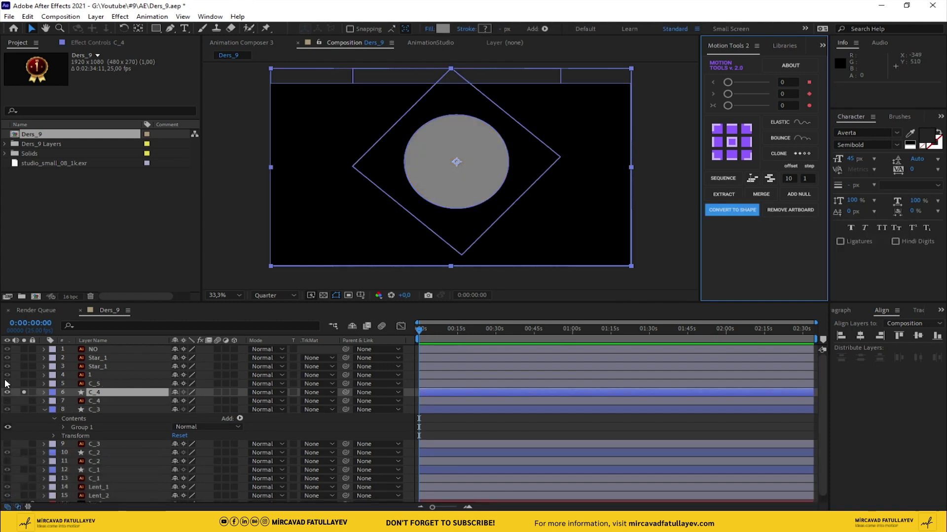
{"action": "left_click", "coordinate": [11, 401]}
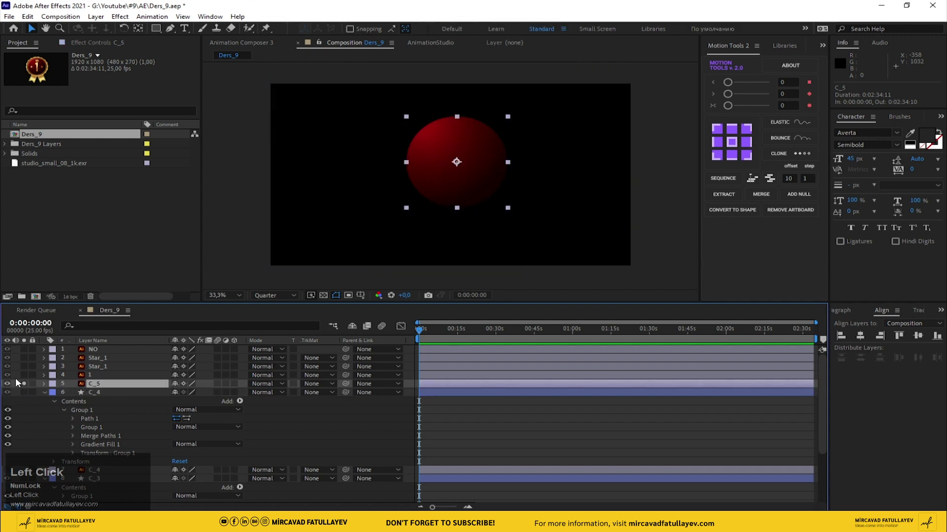
Convert the C_5 centre disc to a shape layer, then select the numeral 1 layer.
{"action": "left_click", "coordinate": [733, 213]}
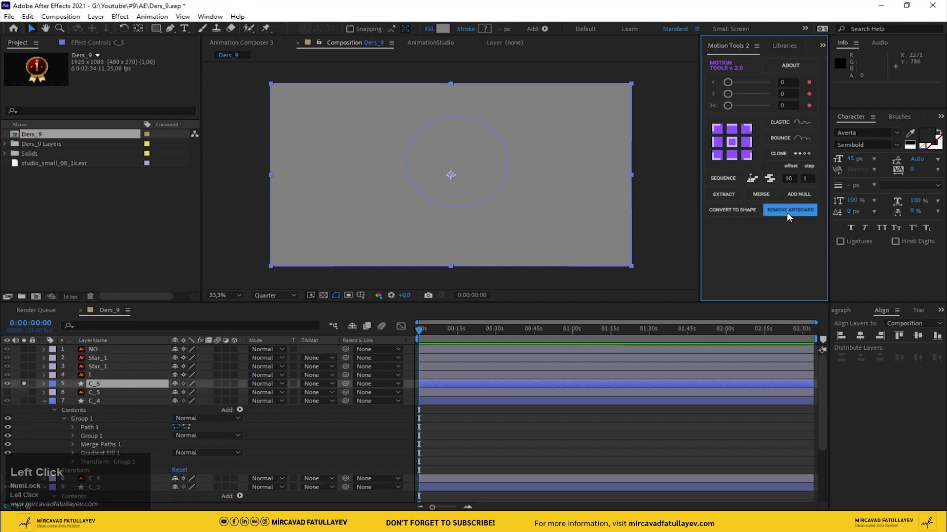
{"action": "key", "text": "ctrl+Num_Lock"}
{"action": "left_click", "coordinate": [163, 395]}
{"action": "key", "text": "ctrl+z"}
{"action": "left_click", "coordinate": [353, 438]}
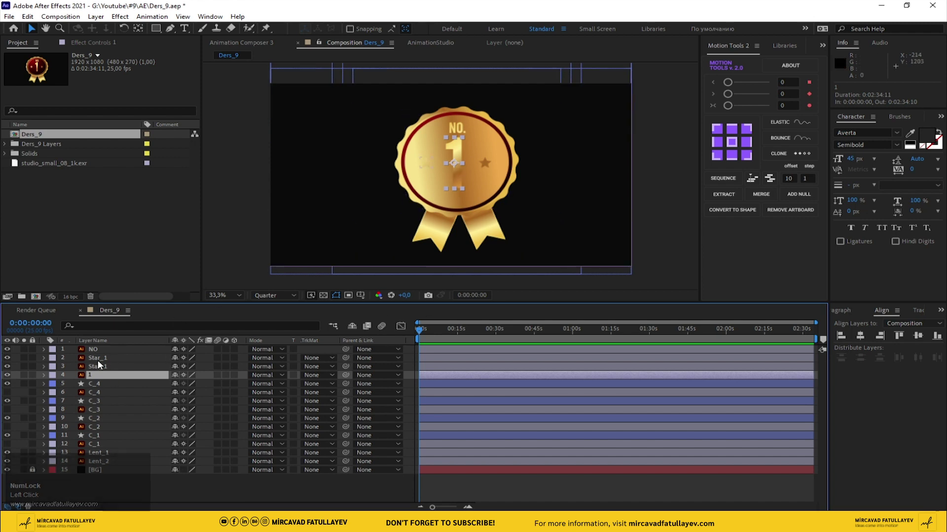
Convert the numeral 1 and both Star_1 layers to shapes with linear gradient fills, renaming the new star layer.
{"action": "left_click_drag", "start_coordinate": [101, 371], "coordinate": [96, 371]}
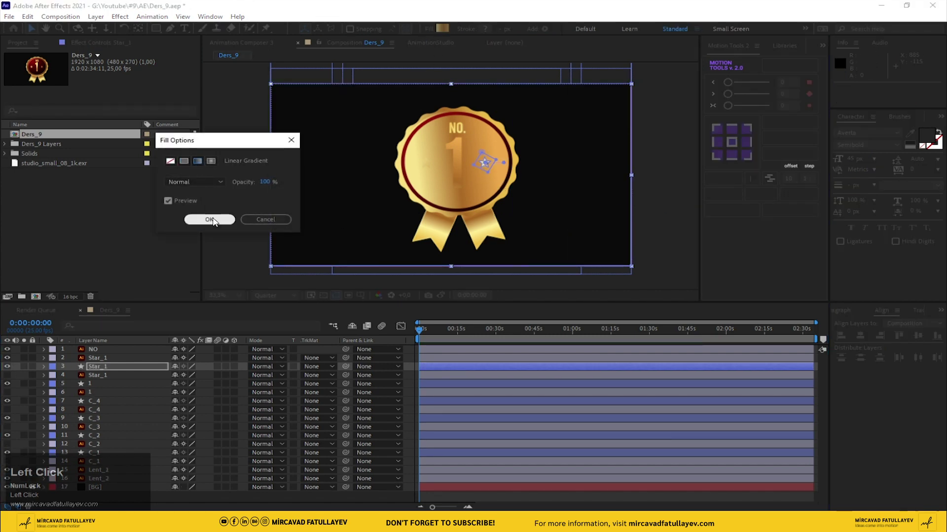
{"action": "left_click", "coordinate": [516, 188]}
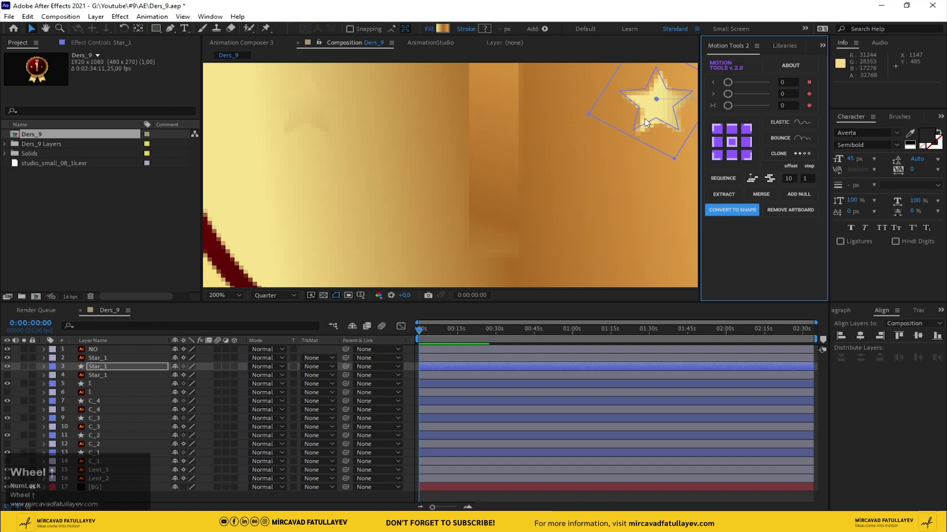
{"action": "scroll", "scroll_direction": "up", "scroll_amount": 3}
{"action": "middle_click", "coordinate": [638, 123]}
{"action": "scroll", "scroll_direction": "down", "scroll_amount": 3}
{"action": "left_click", "coordinate": [92, 363]}
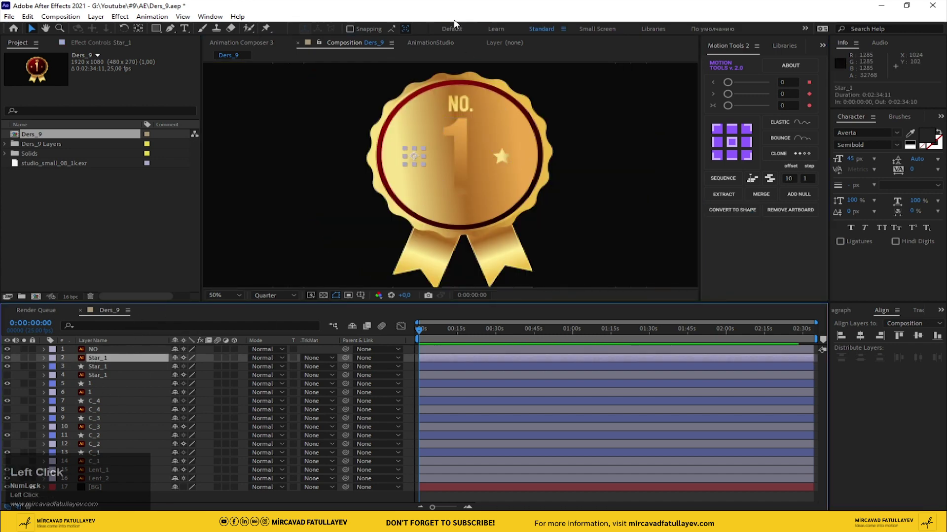
{"action": "double_click", "coordinate": [739, 216]}
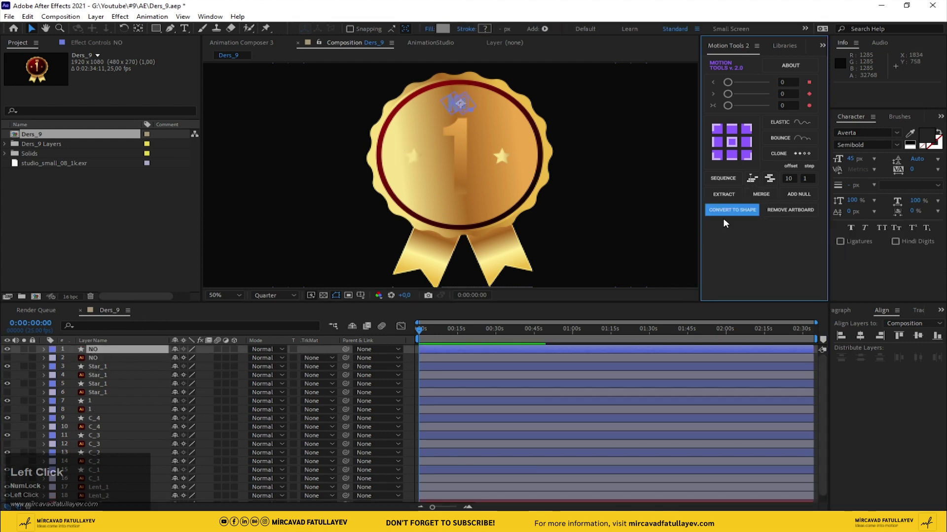
Give the NO lettering and the C_4 ring linear gradient fills via Fill Options.
{"action": "left_click", "coordinate": [431, 30]}
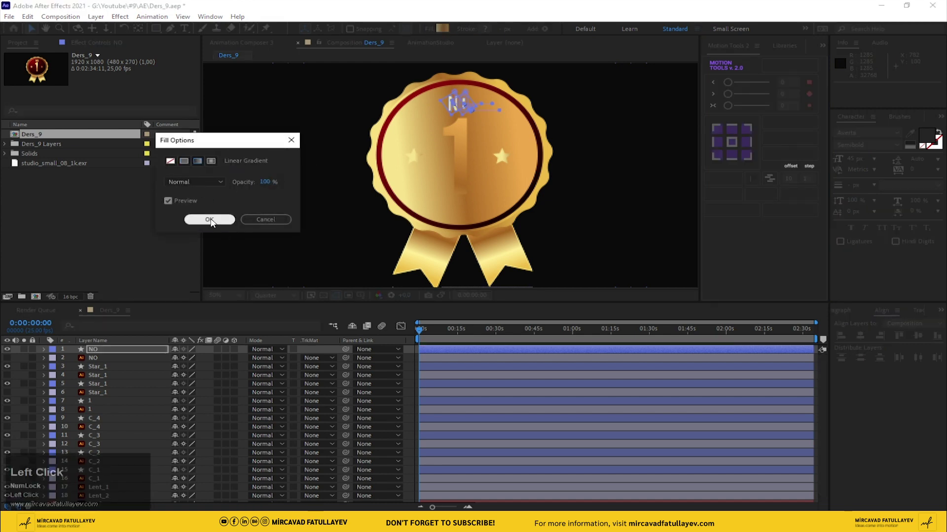
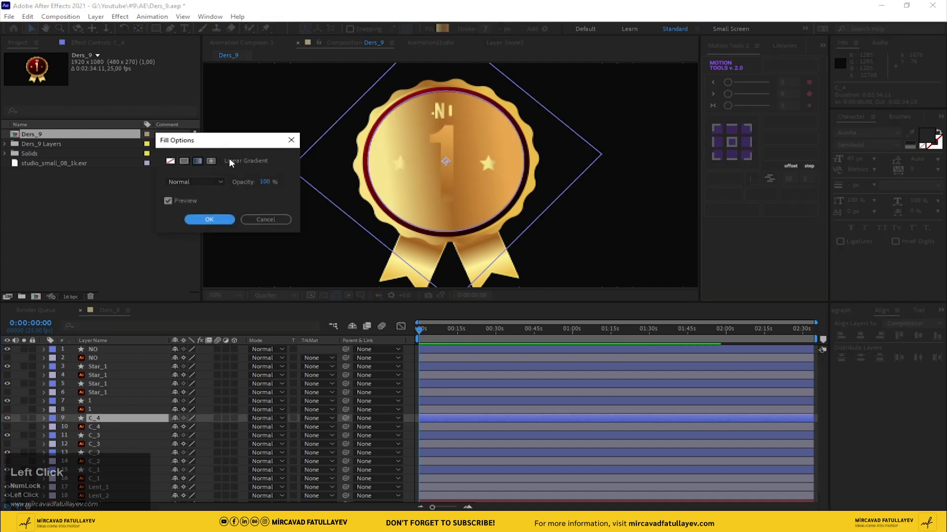
{"action": "left_click", "coordinate": [169, 165]}
{"action": "scroll", "scroll_direction": "down", "scroll_amount": 3}
Add a gradient stroke of width 10 px to the C_4 ring's shape group.
{"action": "left_click", "coordinate": [105, 416]}
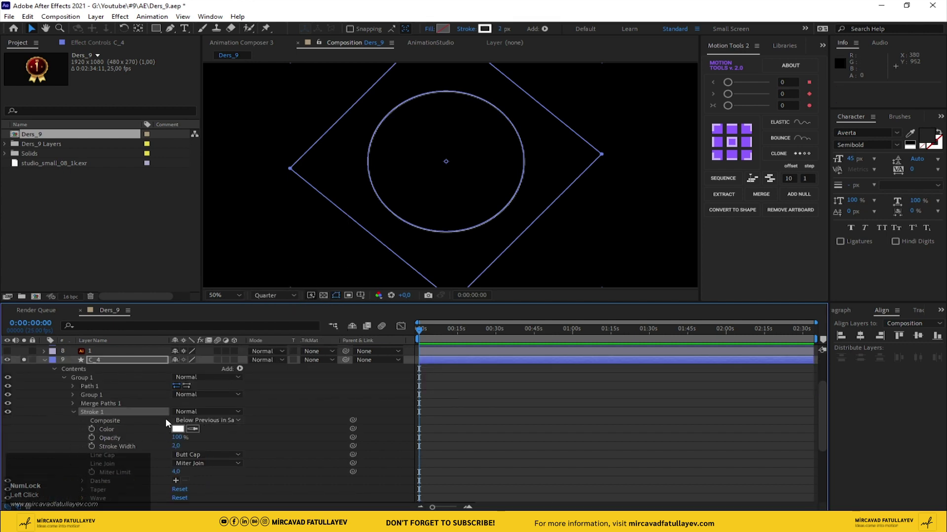
{"action": "left_click", "coordinate": [144, 417]}
{"action": "scroll", "scroll_direction": "down", "scroll_amount": 3}
{"action": "scroll", "scroll_direction": "up", "scroll_amount": 3}
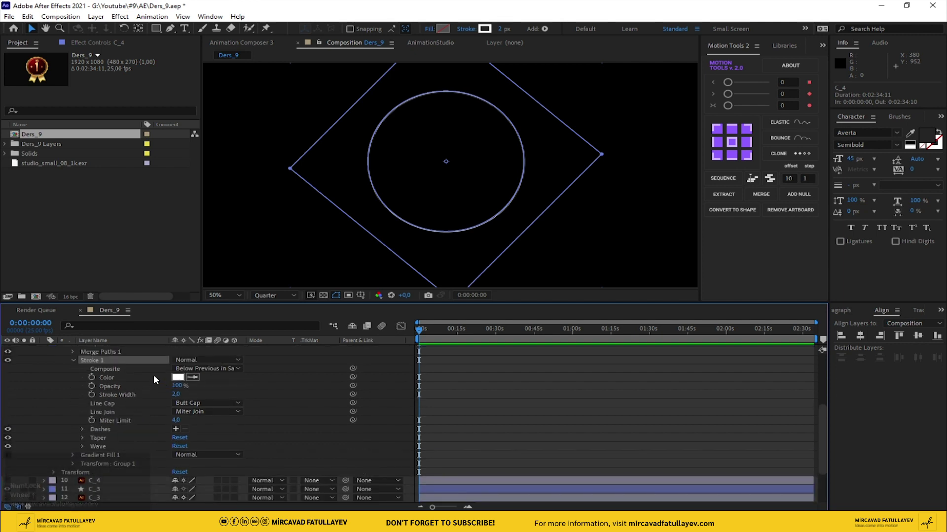
{"action": "left_click", "coordinate": [465, 32]}
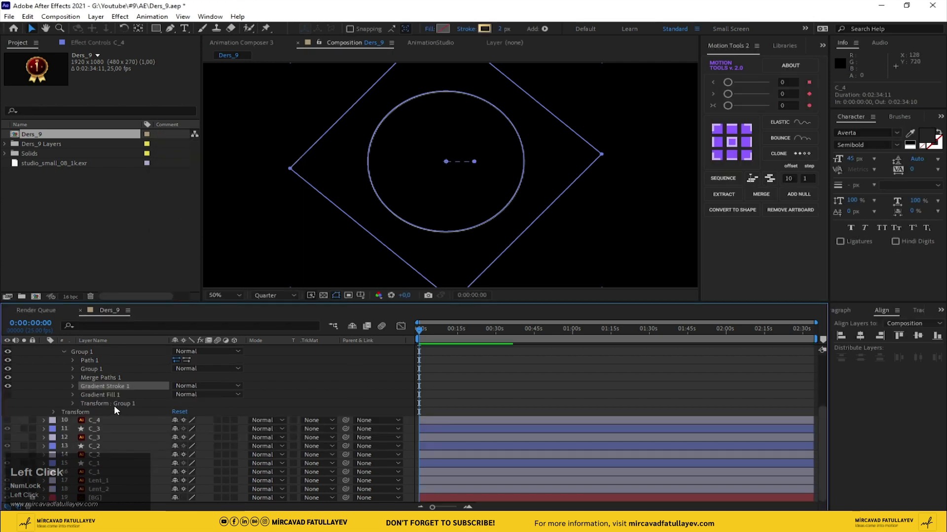
{"action": "left_click", "coordinate": [507, 30]}
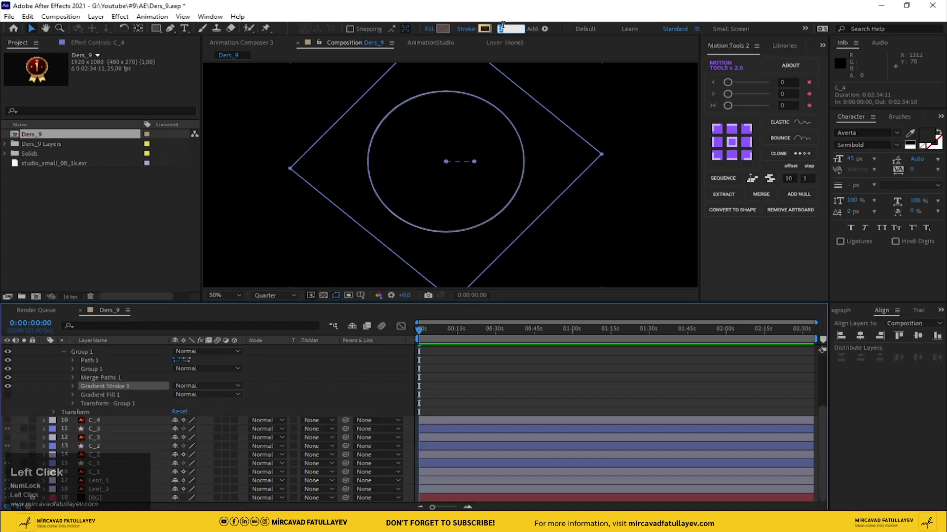
{"action": "type", "text": "10"}
{"action": "key", "text": "Return"}
Unsolo the layers so the full gold-and-red No. 1 badge shows again.
{"action": "left_click", "coordinate": [289, 384]}
{"action": "scroll", "scroll_direction": "up", "scroll_amount": 3}
{"action": "left_click", "coordinate": [26, 416]}
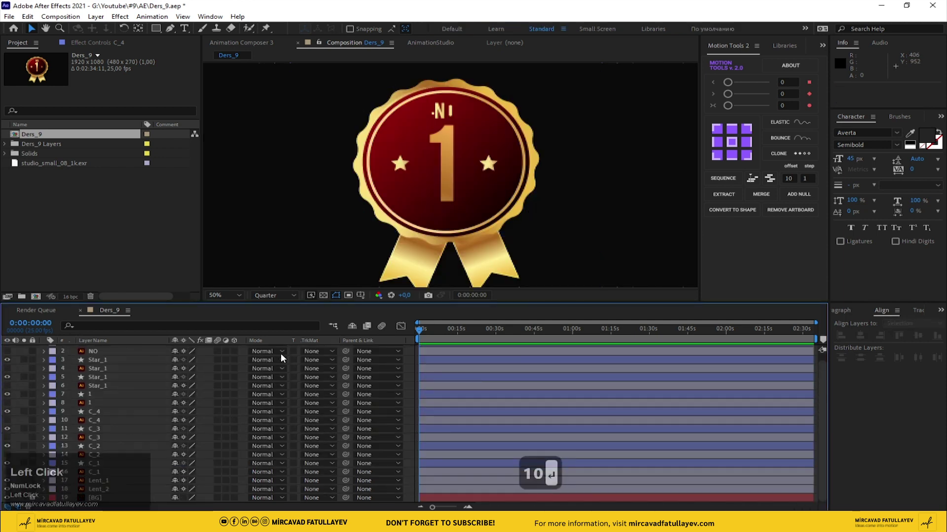
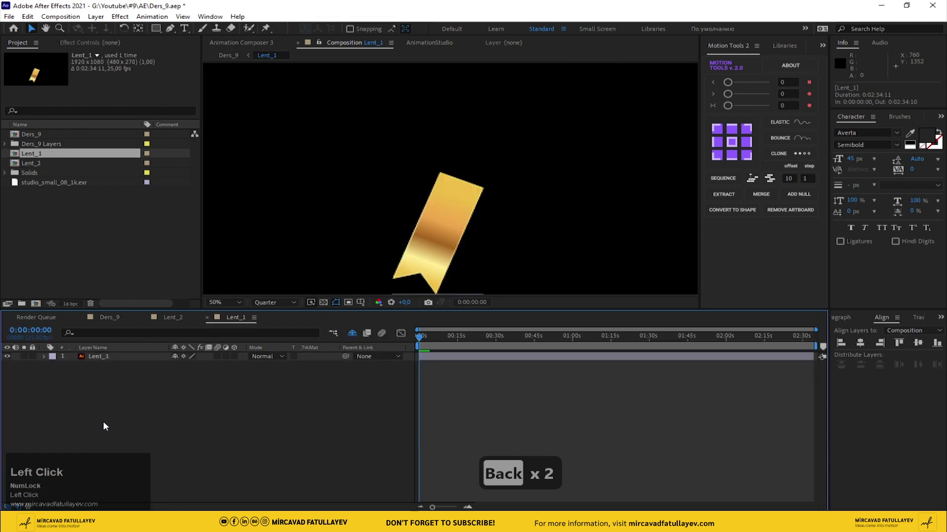
Crop the Lent_1 composition tightly around the gold ribbon and return to Ders_9.
{"action": "left_click_drag", "start_coordinate": [453, 237], "coordinate": [353, 306]}
{"action": "left_click_drag", "start_coordinate": [353, 306], "coordinate": [73, 19]}
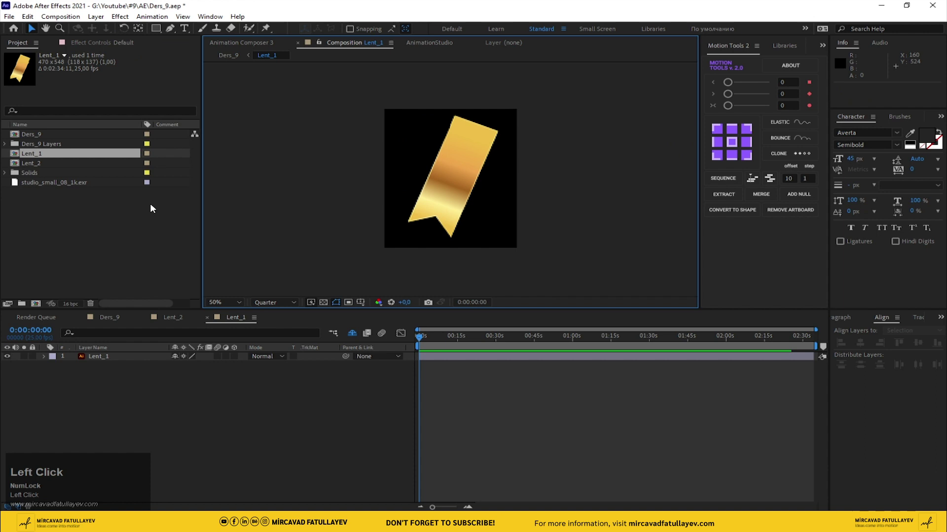
{"action": "left_click", "coordinate": [107, 322]}
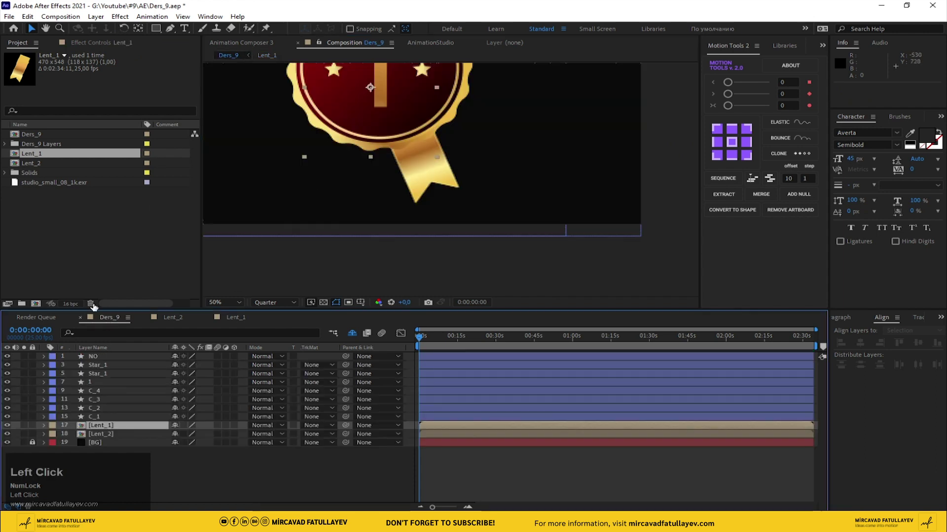
Zoom out to 25% and reposition the cropped Lent_1 ribbon so its tails hang beneath the badge.
{"action": "scroll", "scroll_direction": "down", "scroll_amount": 3}
{"action": "key", "text": "v"}
{"action": "left_click_drag", "start_coordinate": [418, 126], "coordinate": [28, 429]}
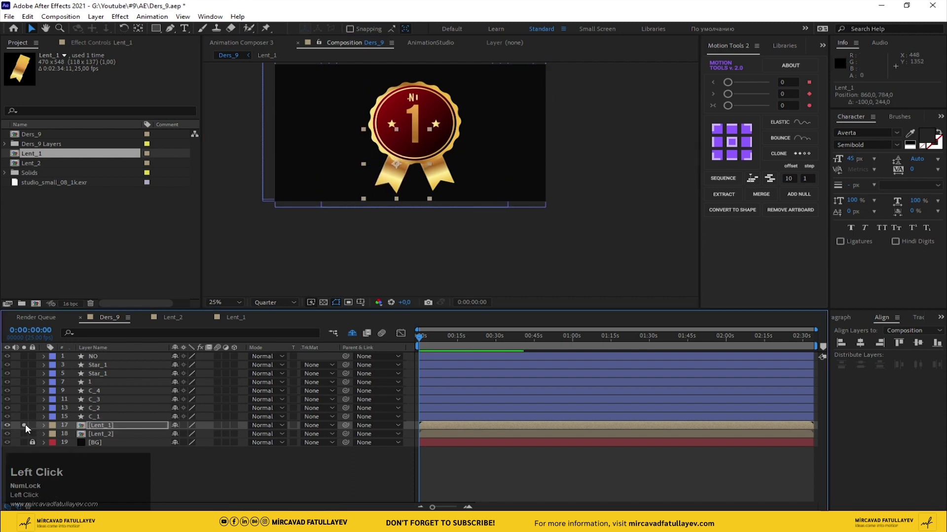
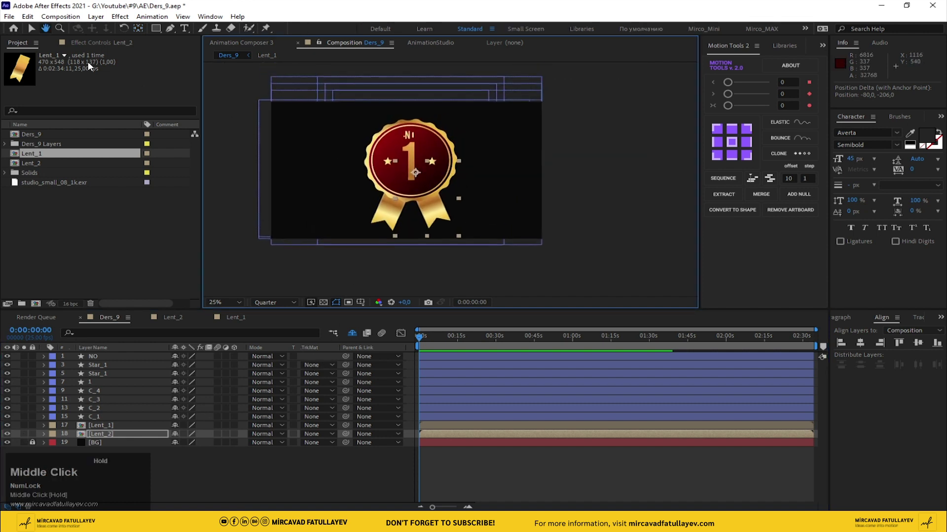
Add a null object above the badge layers and rename it 'move'.
{"action": "left_click", "coordinate": [32, 30]}
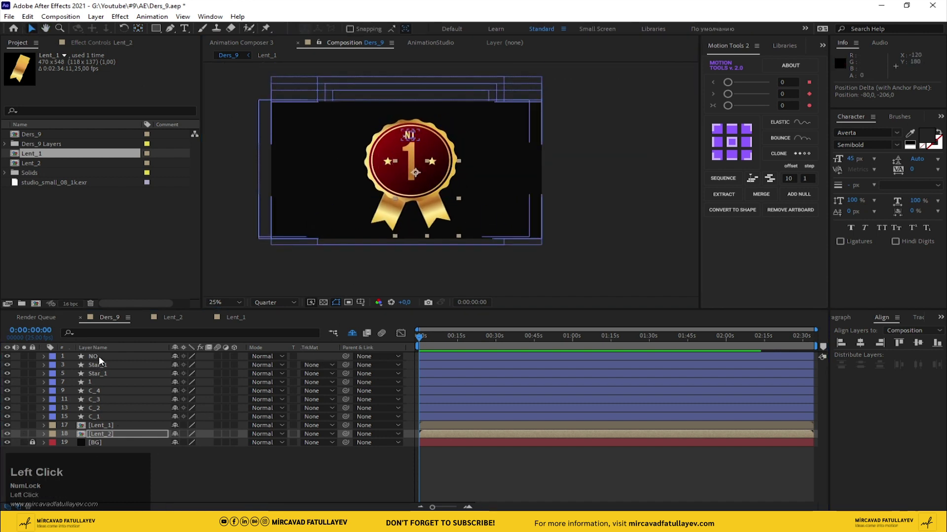
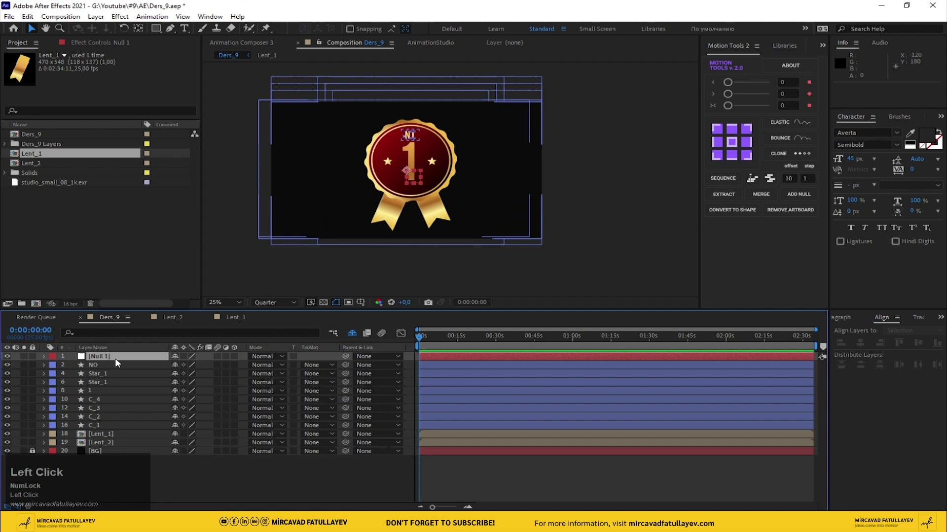
{"action": "key", "text": "Return"}
{"action": "key", "text": "Return"}
{"action": "type", "text": "move"}
{"action": "key", "text": "Return"}
Select the badge layers from NO down through C_1.
{"action": "left_click", "coordinate": [97, 367]}
{"action": "left_click", "coordinate": [103, 444]}
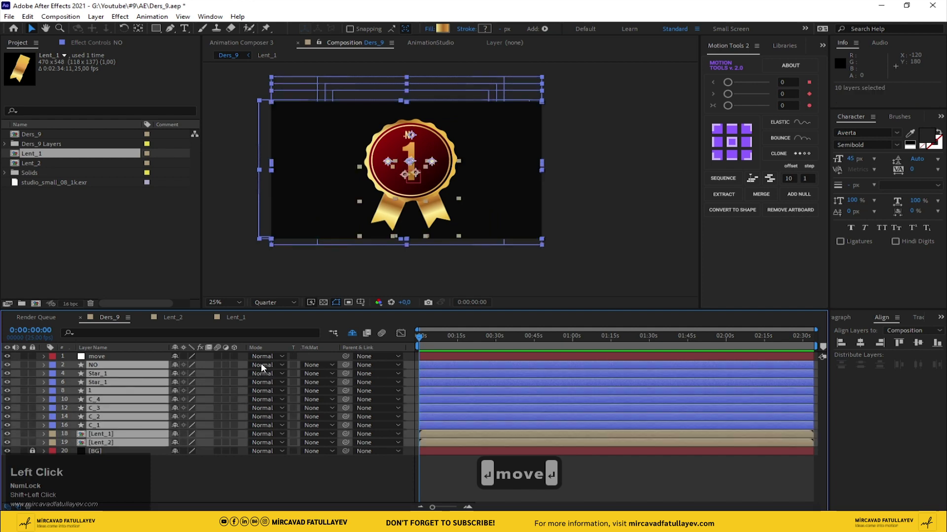
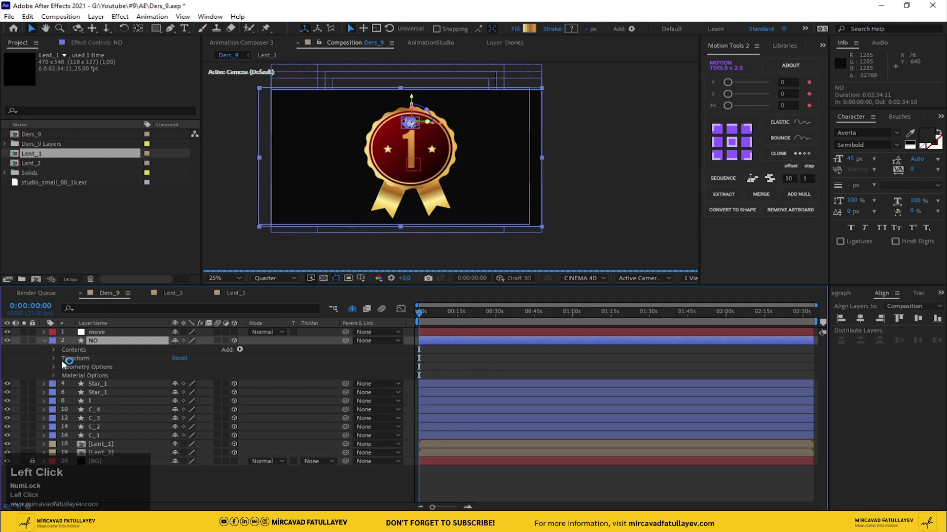
Filter the timeline to depth properties and set the badge layers' Extrusion Depth to 60.
{"action": "left_click", "coordinate": [53, 379]}
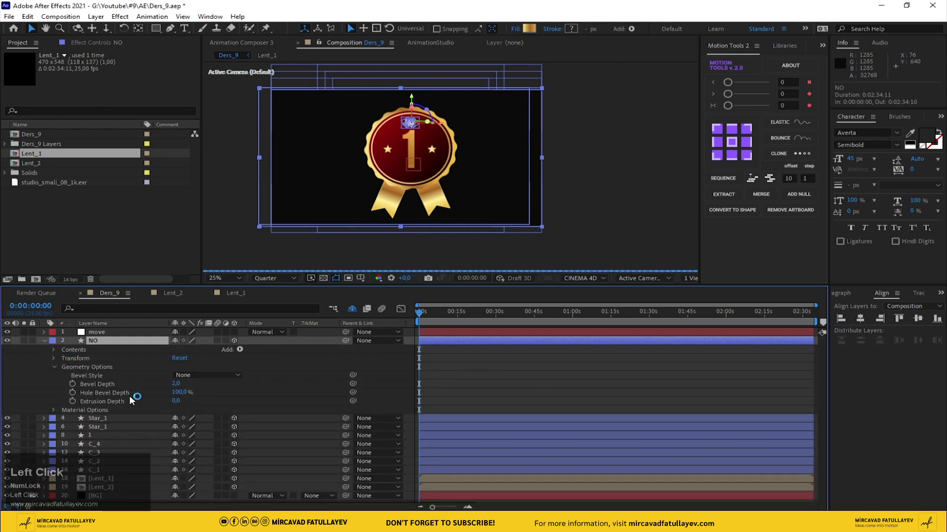
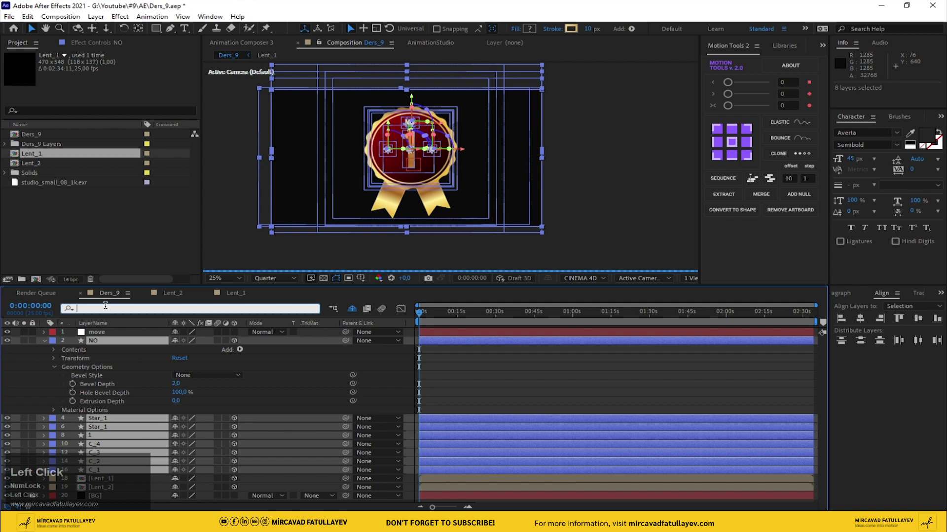
{"action": "type", "text": "deph"}
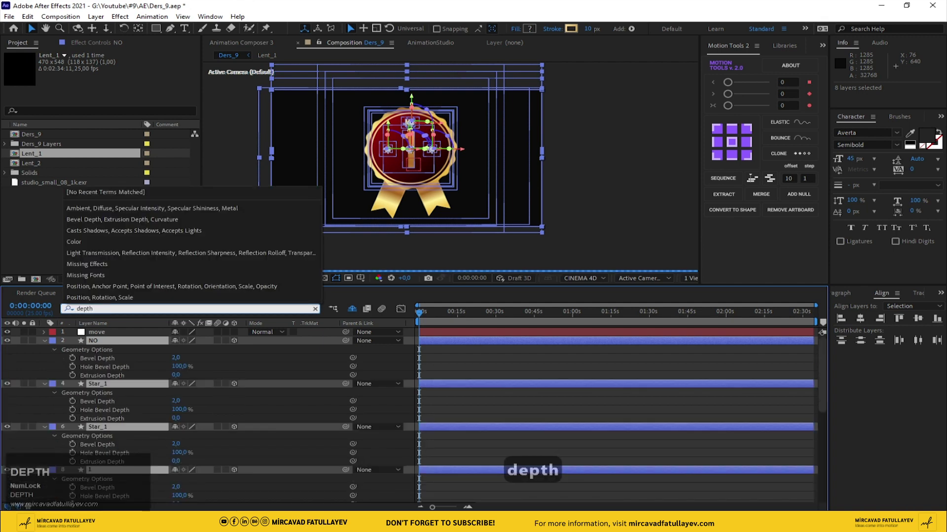
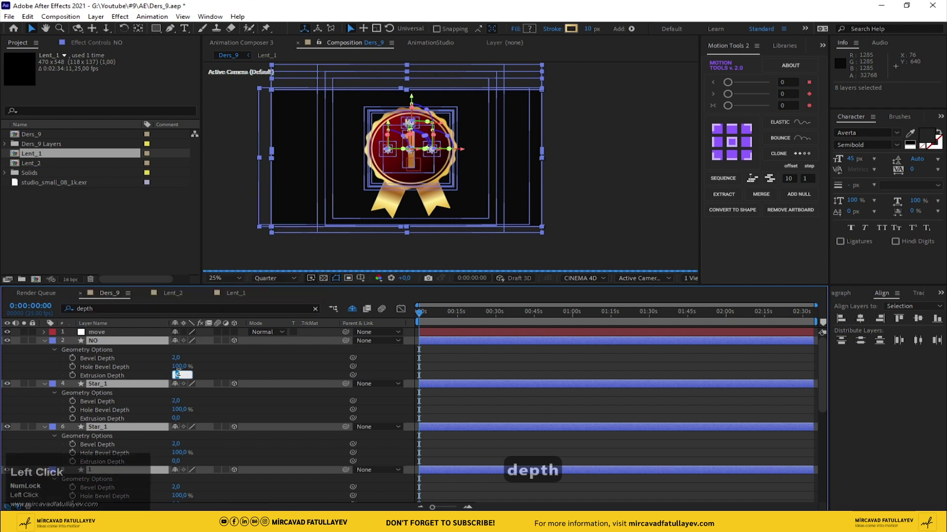
{"action": "key", "text": "Return"}
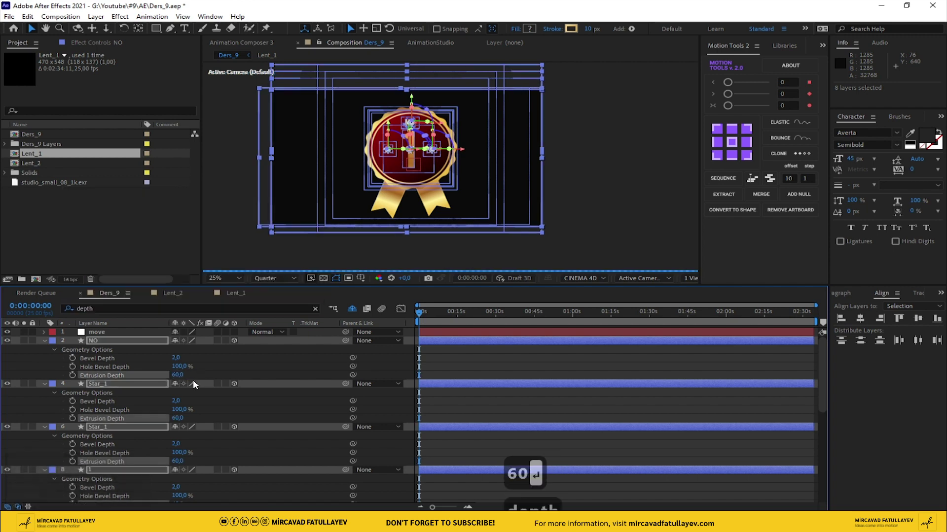
{"action": "left_click", "coordinate": [44, 344]}
{"action": "type", "text": "60"}
{"action": "key", "text": "Return"}
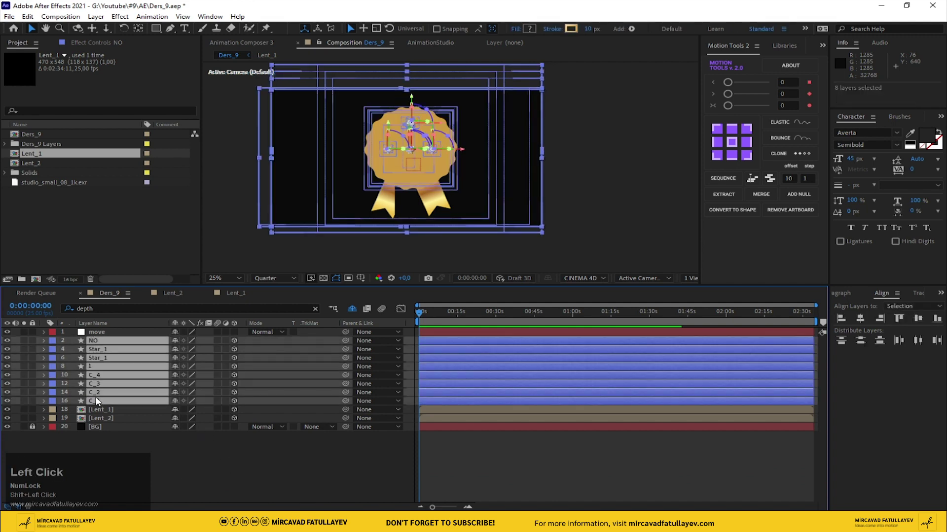
Show the layers' Position values and add a Top view beside the Active Camera.
{"action": "key", "text": "p"}
{"action": "scroll", "scroll_direction": "down", "scroll_amount": 3}
{"action": "left_click", "coordinate": [689, 283]}
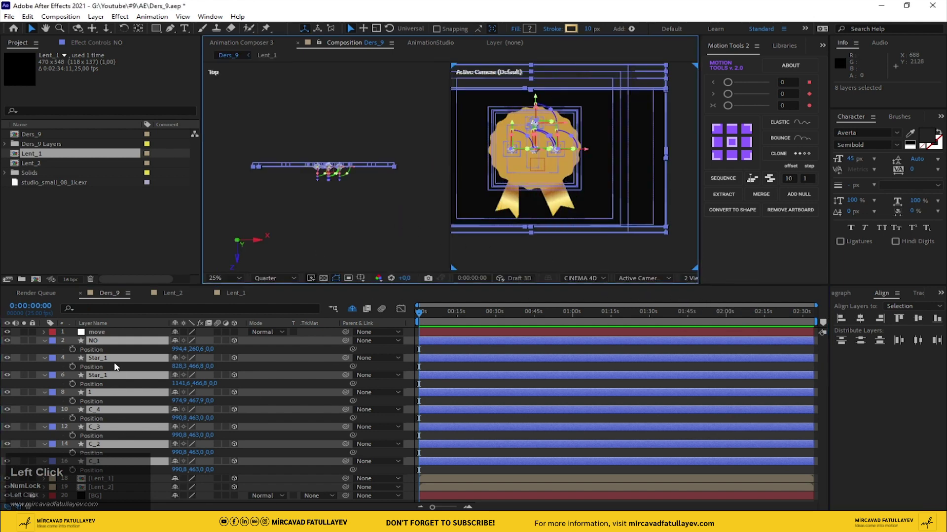
{"action": "left_click", "coordinate": [227, 351]}
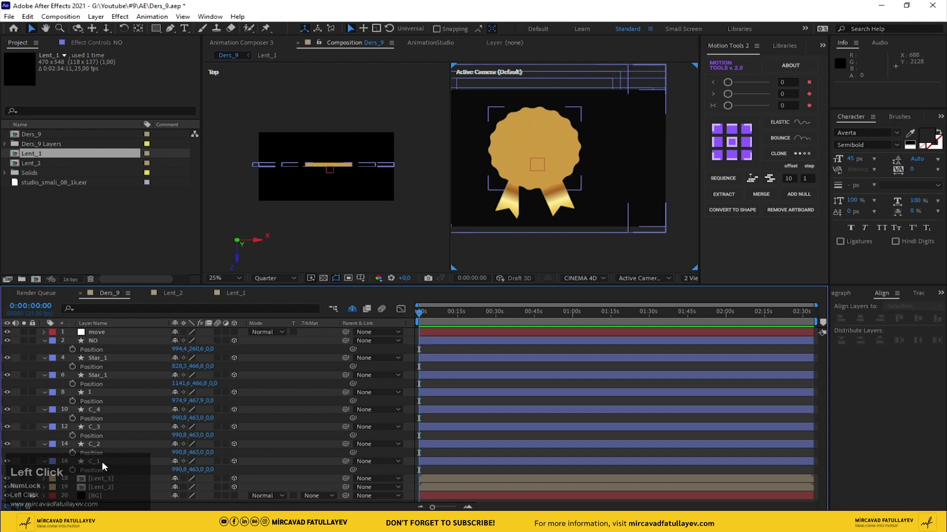
{"action": "scroll", "scroll_direction": "down", "scroll_amount": 3}
Set the NO layer and both star layers to a Z position of -50.
{"action": "left_click", "coordinate": [98, 346]}
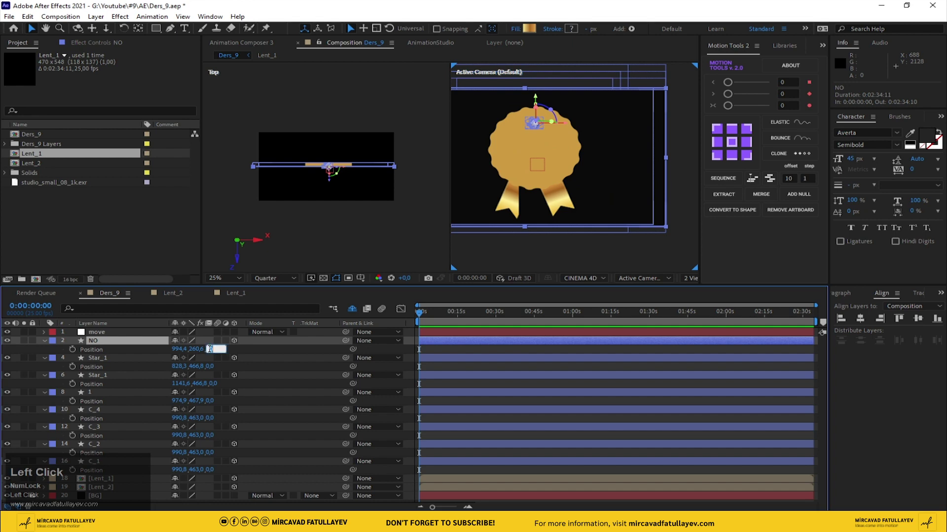
{"action": "type", "text": "-50"}
{"action": "key", "text": "Return"}
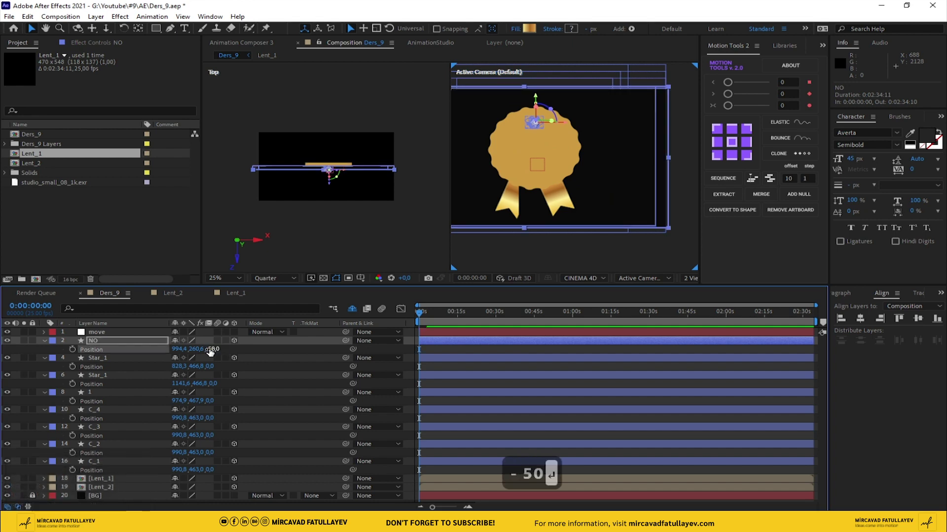
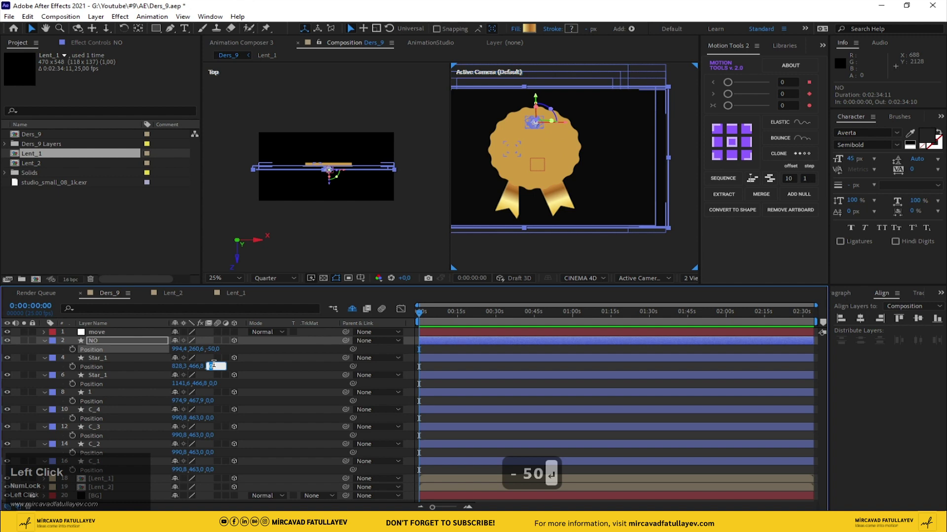
{"action": "key", "text": "Return"}
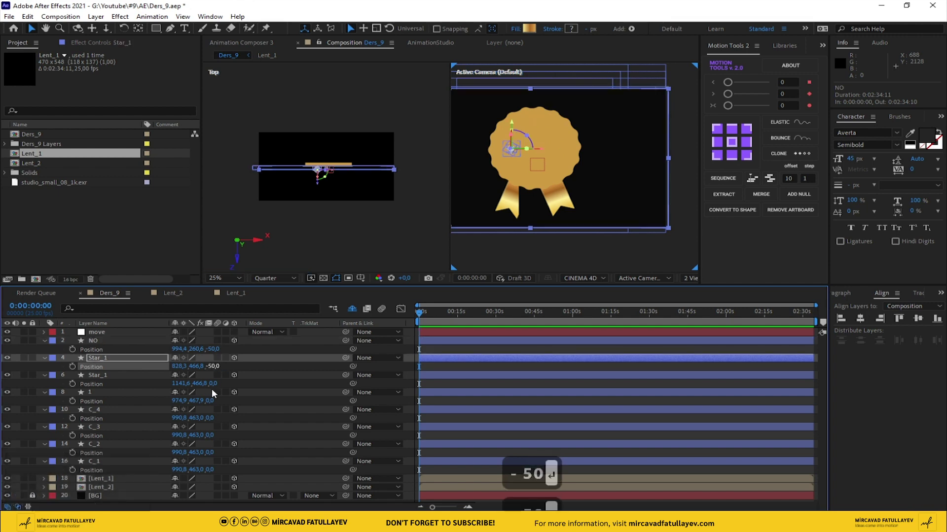
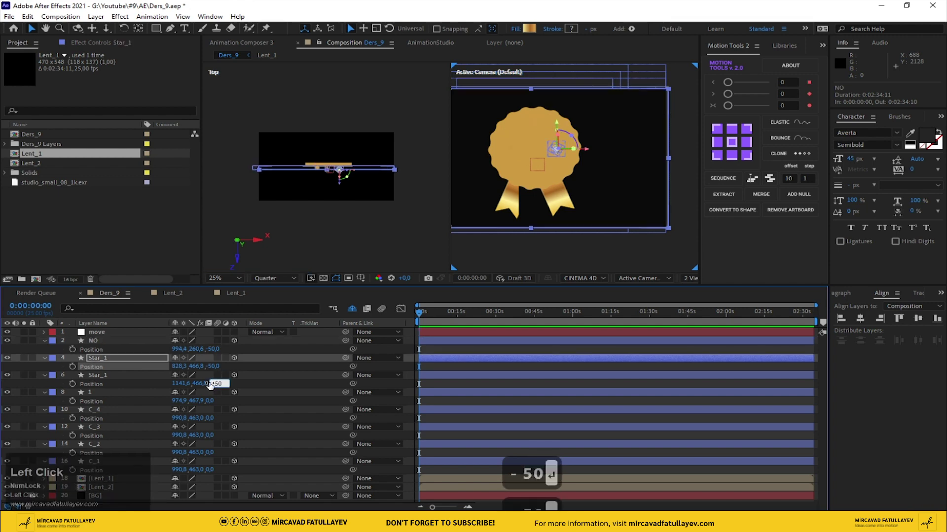
{"action": "left_click", "coordinate": [117, 398]}
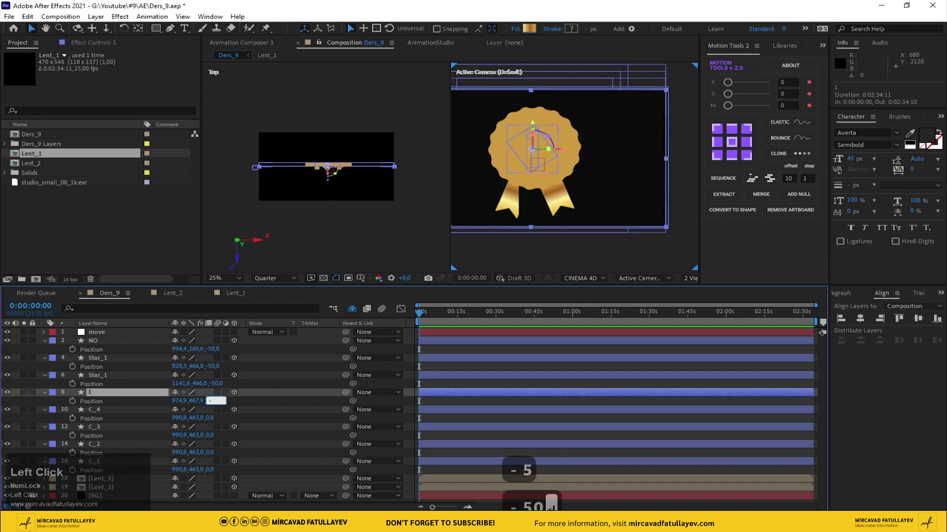
{"action": "type", "text": "- 50 ↵"}
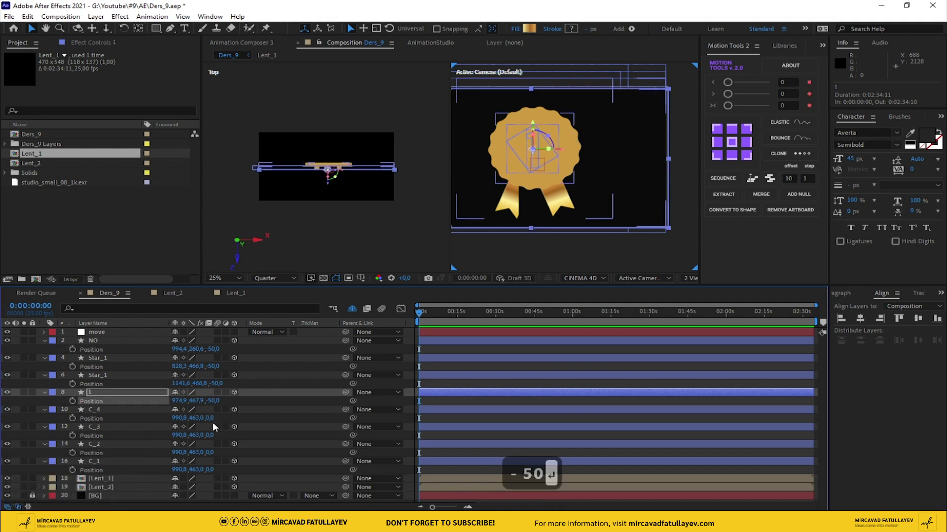
Stagger the circle layers' Z positions, C_4 at -40, C_3 at -30 and the next shallower.
{"action": "left_click", "coordinate": [212, 421]}
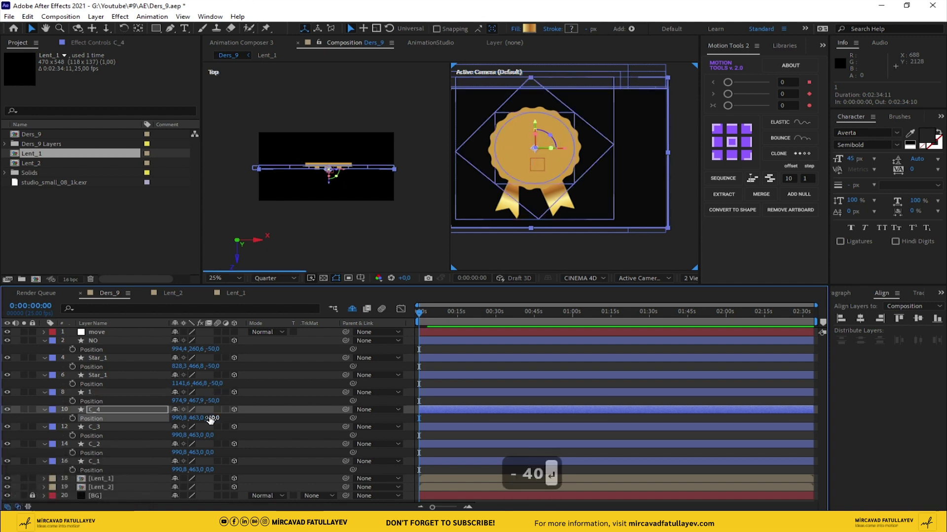
{"action": "left_click", "coordinate": [212, 439]}
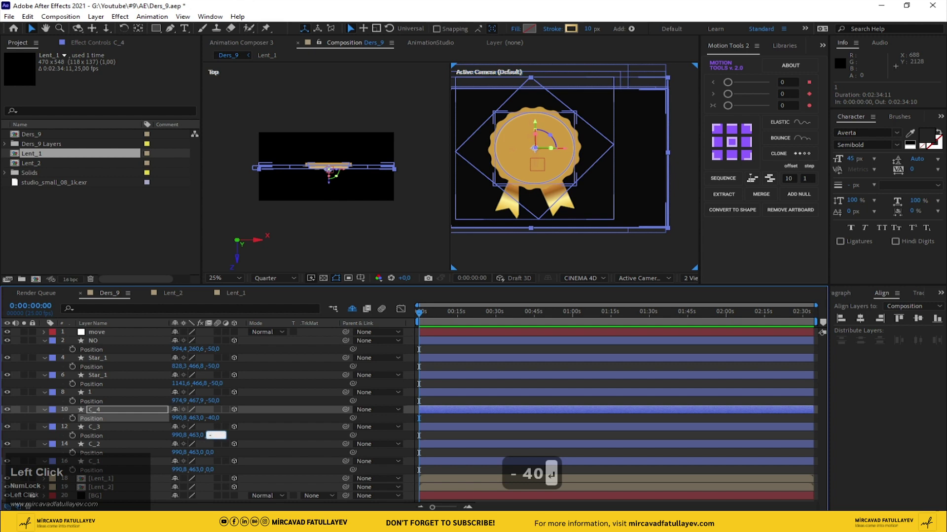
{"action": "type", "text": "30"}
{"action": "key", "text": "Return"}
{"action": "key", "text": "Return"}
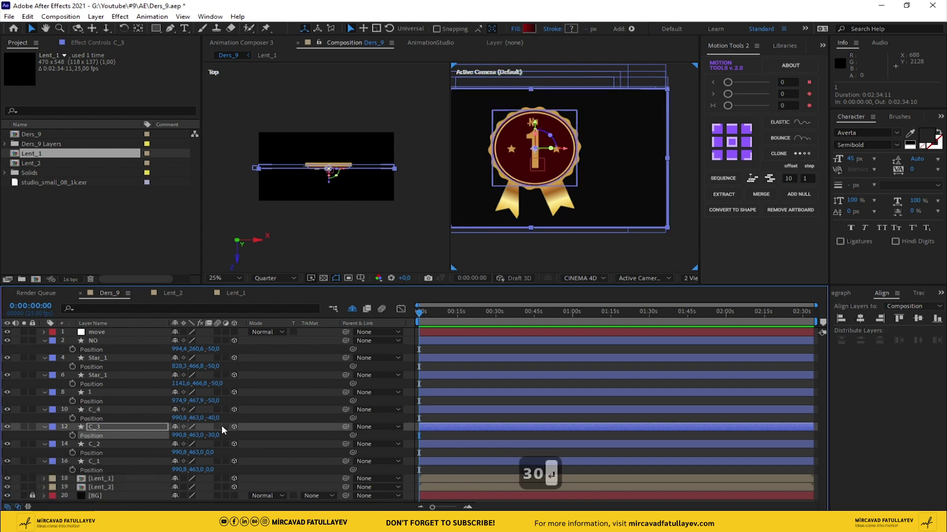
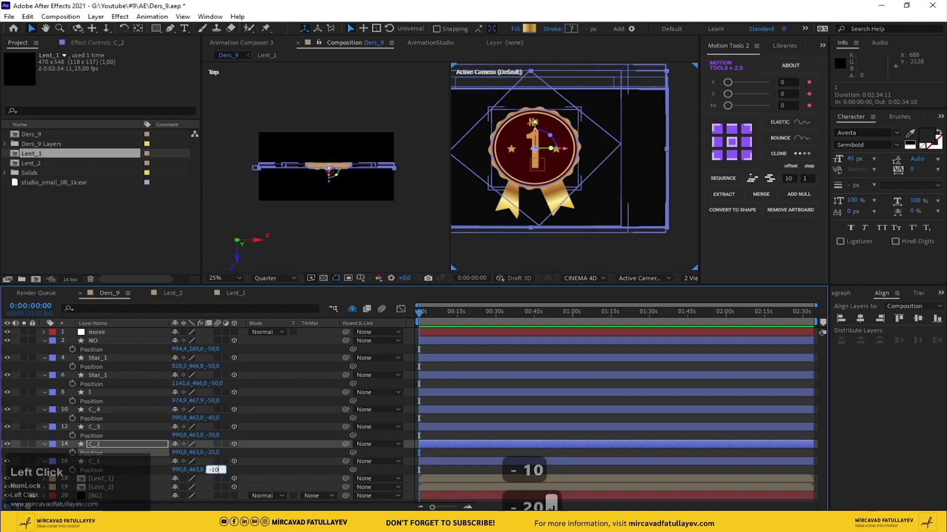
{"action": "type", "text": "- 10 ↵"}
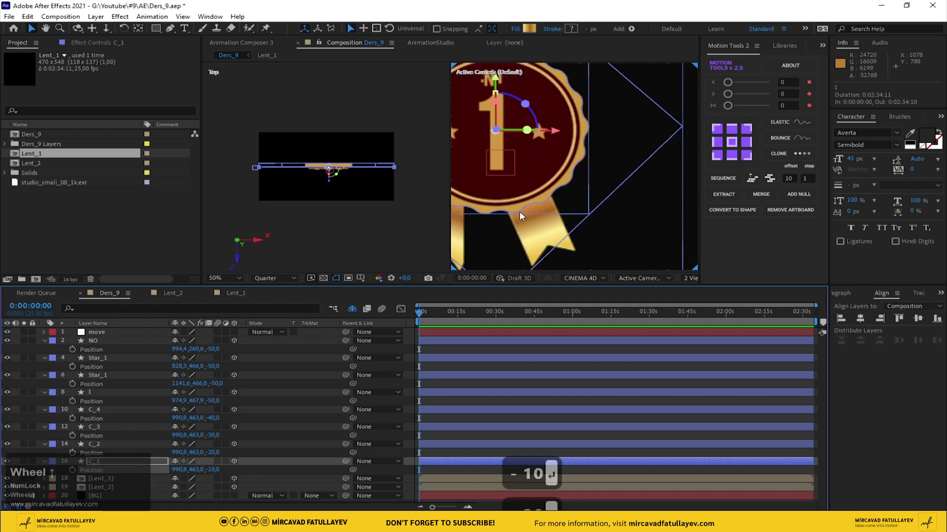
Parent all badge and ribbon layers to the move null with the pick whip.
{"action": "left_click_drag", "start_coordinate": [519, 212], "coordinate": [690, 280]}
{"action": "left_click", "coordinate": [690, 280]}
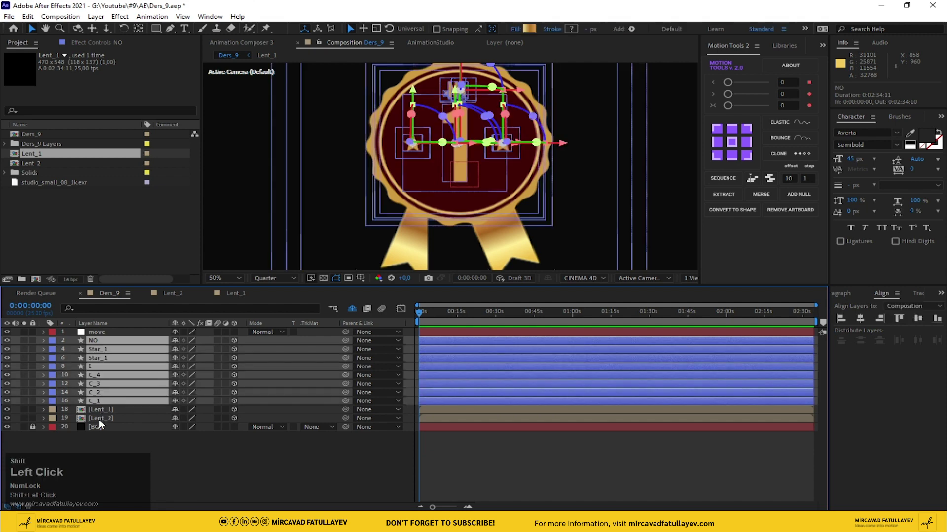
{"action": "left_click_drag", "start_coordinate": [348, 345], "coordinate": [286, 478]}
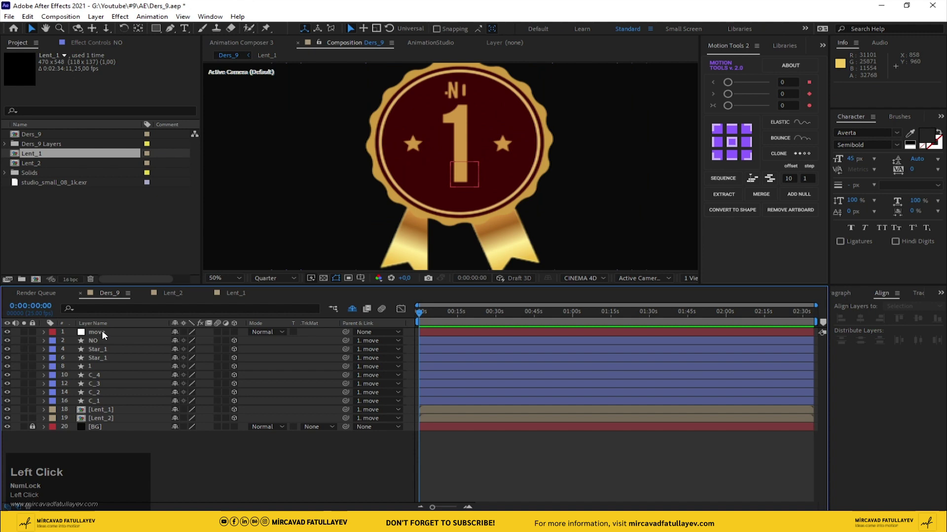
Set the Lent_1 ribbon's Z position to -1 and select the move null.
{"action": "scroll", "scroll_direction": "down", "scroll_amount": 3}
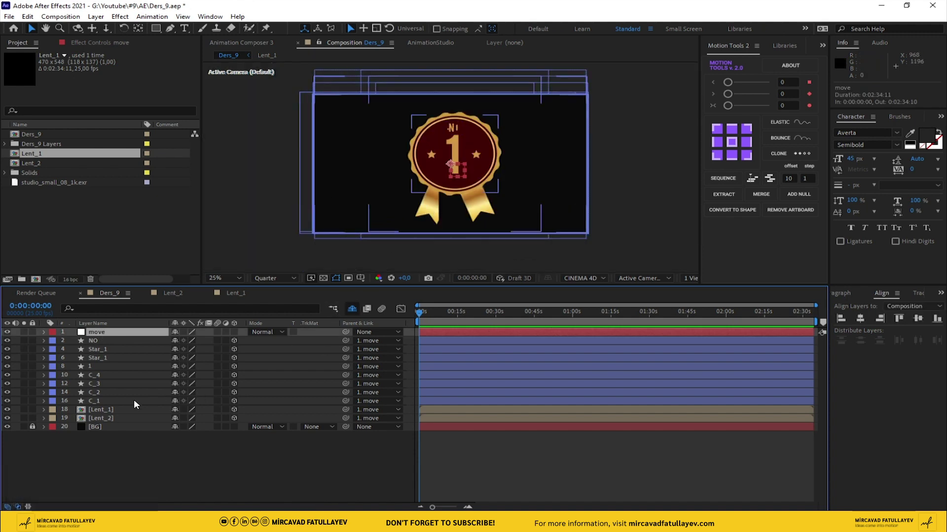
{"action": "left_click", "coordinate": [114, 411]}
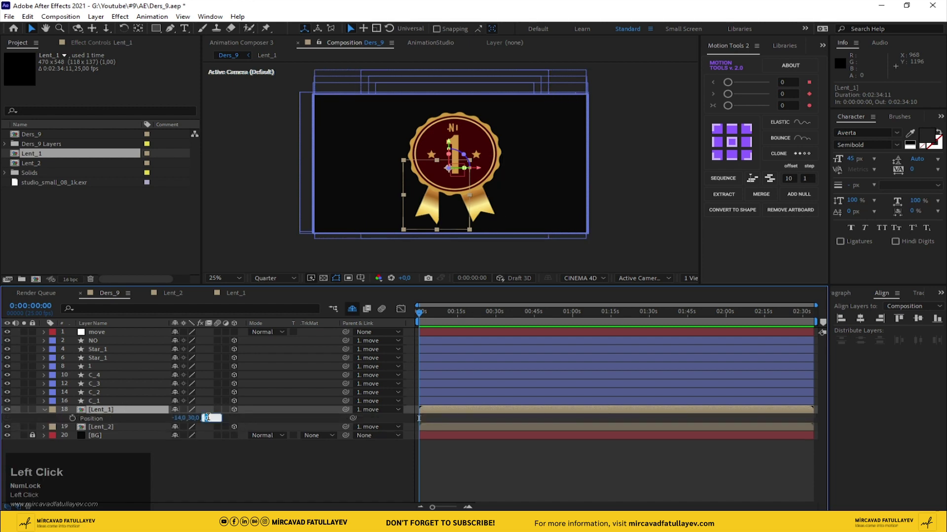
{"action": "type", "text": "-1"}
{"action": "key", "text": "Return"}
{"action": "left_click", "coordinate": [314, 469]}
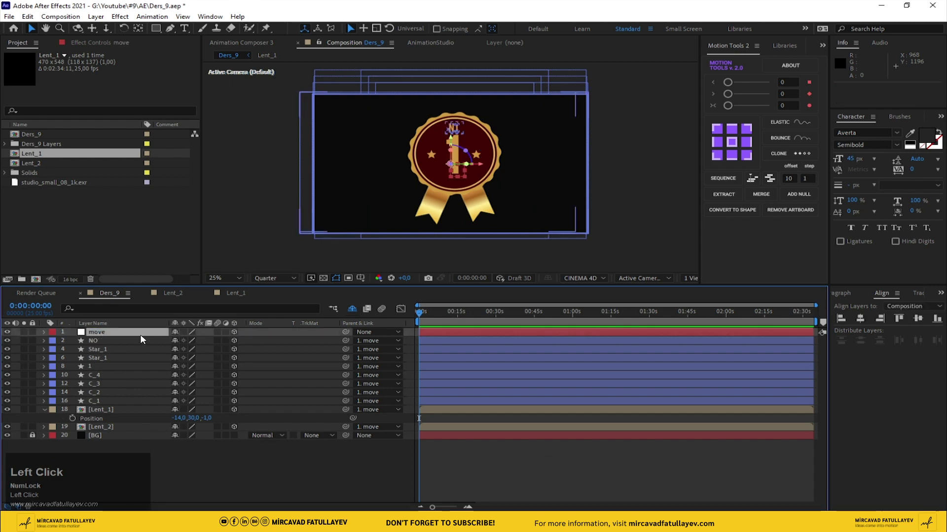
{"action": "key", "text": "s"}
{"action": "left_click", "coordinate": [72, 344]}
Animate the move null's Scale to 150% over the first second with eased keyframes and preview it.
{"action": "key", "text": "="}
{"action": "key", "text": "="}
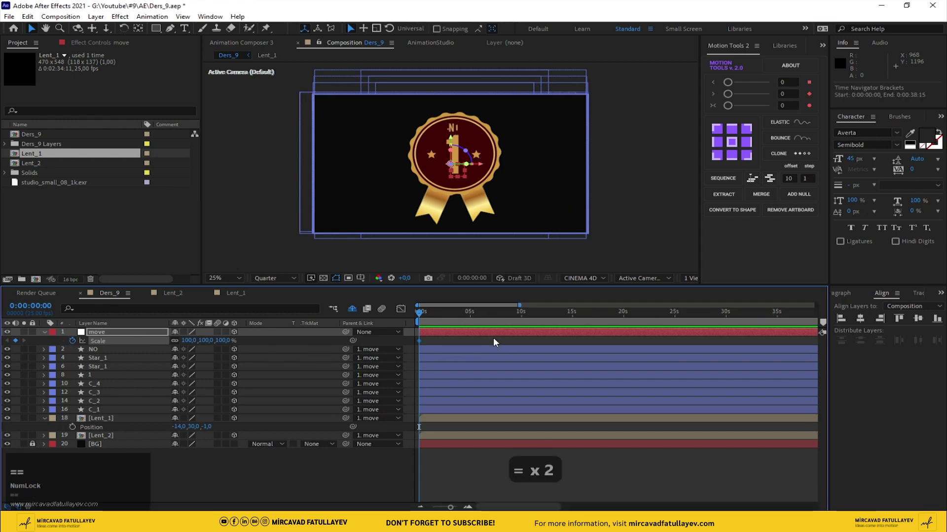
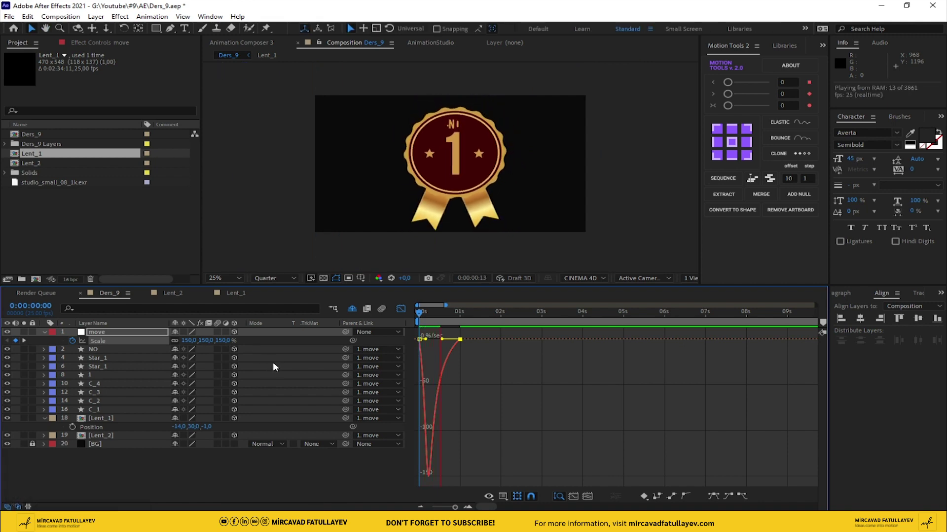
{"action": "left_click", "coordinate": [438, 318]}
{"action": "key", "text": "space"}
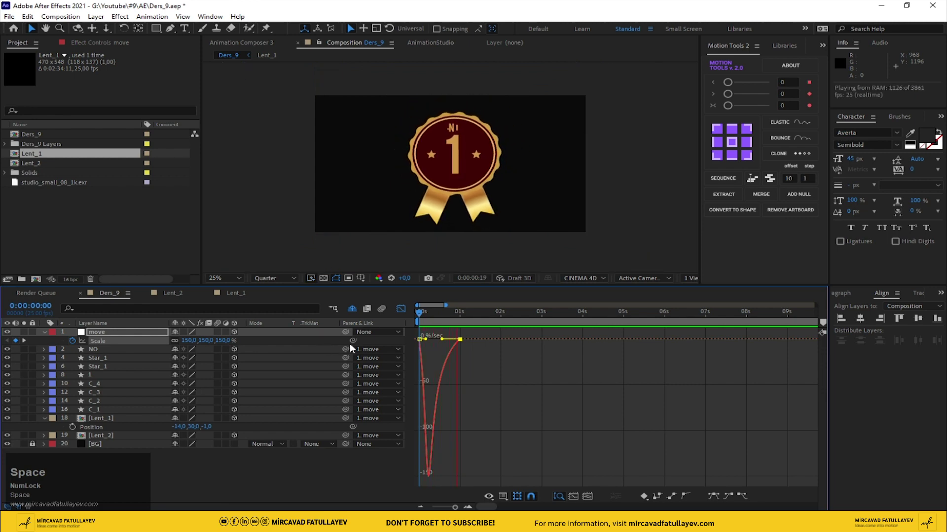
{"action": "left_click", "coordinate": [443, 318]}
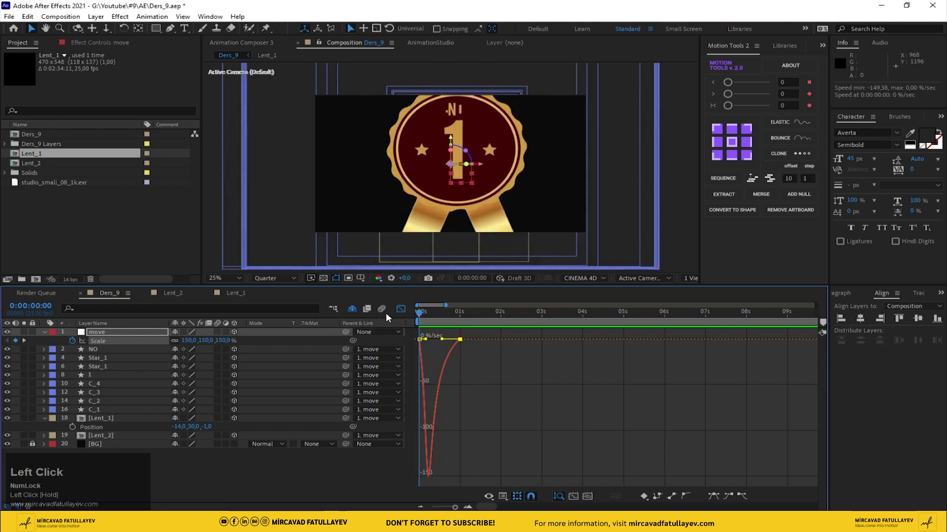
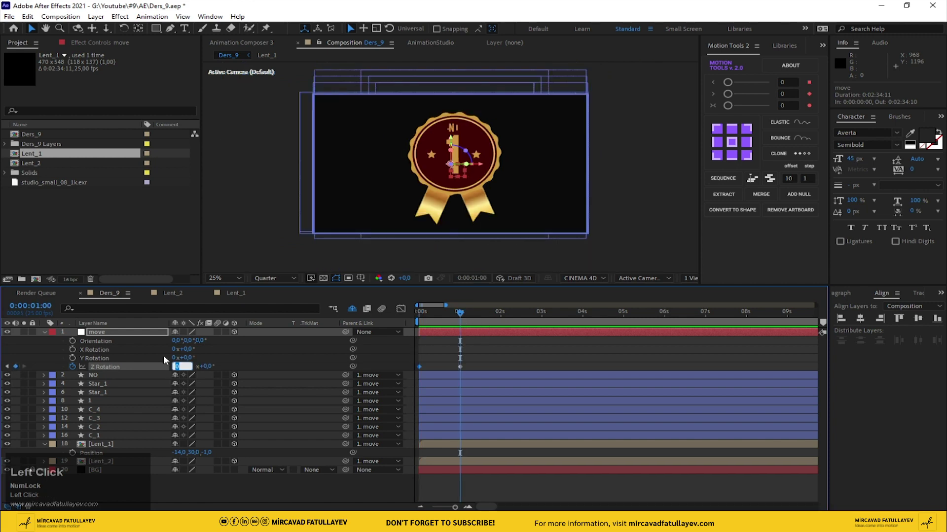
Keyframe the move null's Z Rotation from 90° to 0° over the first second, ease it and preview.
{"action": "key", "text": "Return"}
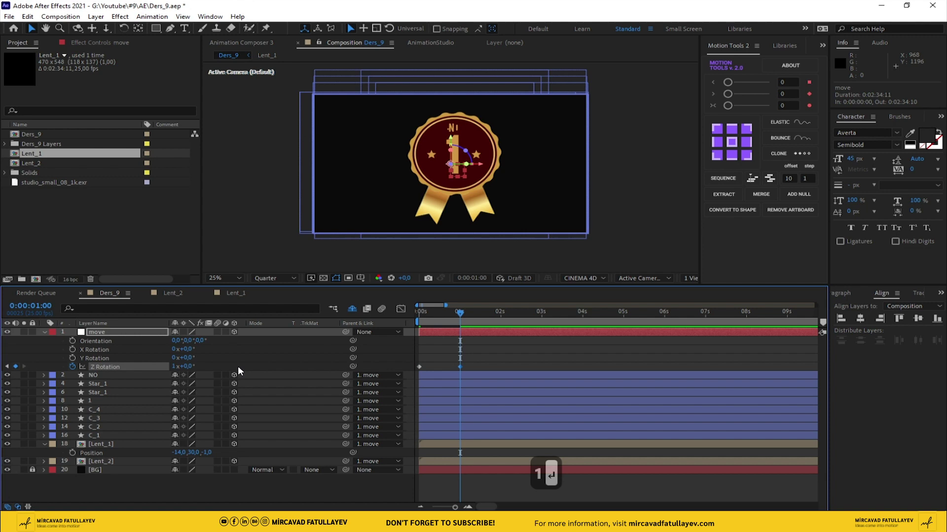
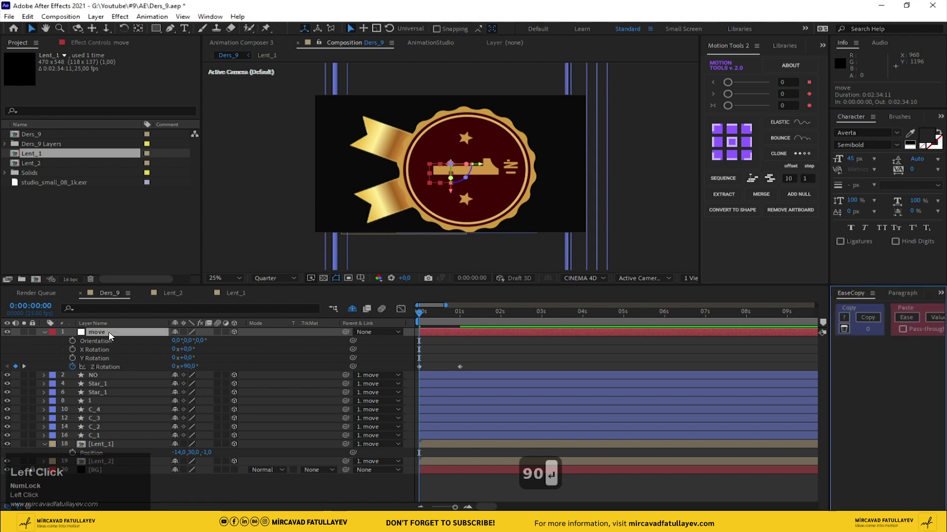
{"action": "key", "text": "u"}
{"action": "left_click_drag", "start_coordinate": [473, 346], "coordinate": [902, 322]}
{"action": "key", "text": "space"}
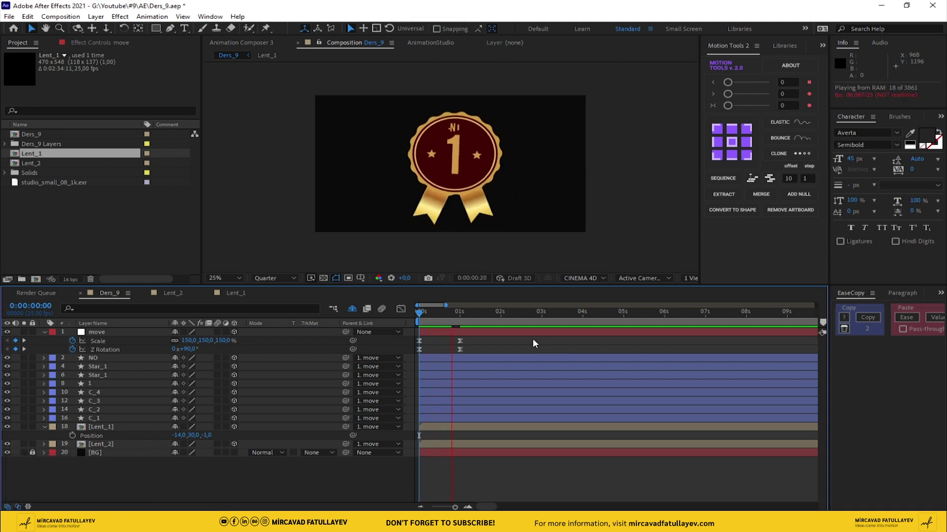
Stop the preview, return to the one-second mark and solo the C_1 back circle.
{"action": "left_click", "coordinate": [443, 319]}
{"action": "key", "text": "space"}
{"action": "left_click_drag", "start_coordinate": [459, 317], "coordinate": [107, 419]}
{"action": "key", "text": "s"}
Keyframe C_1's Scale at 0% at the start and step forward placing the overshoot keyframes.
{"action": "left_click", "coordinate": [72, 432]}
{"action": "key", "text": "shift+Page_Down"}
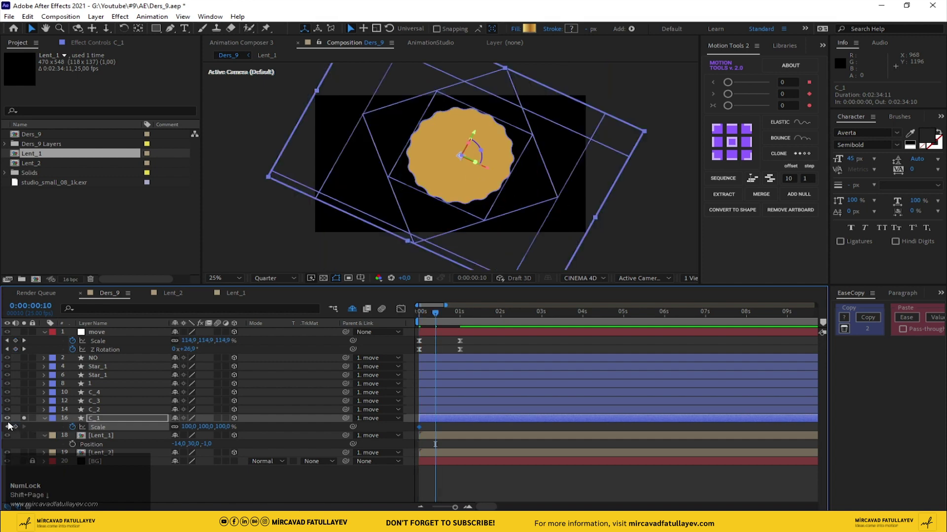
{"action": "left_click", "coordinate": [17, 431]}
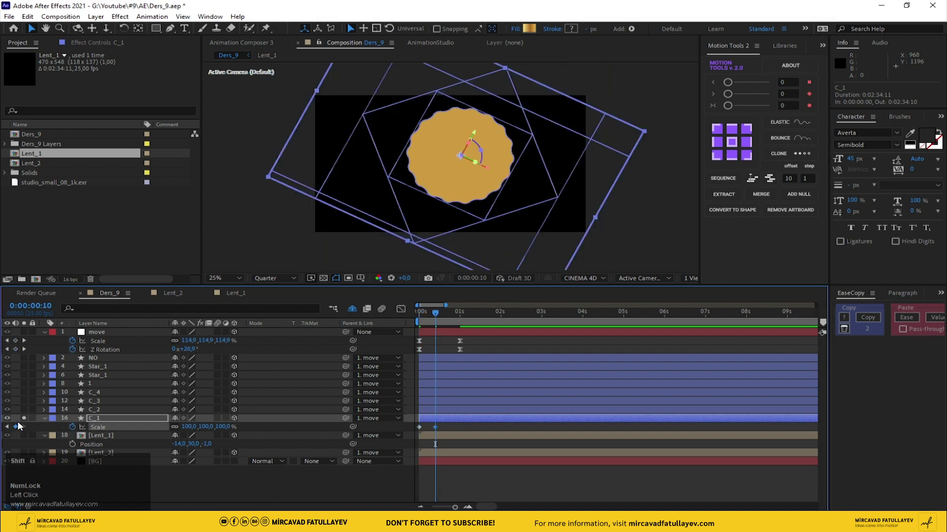
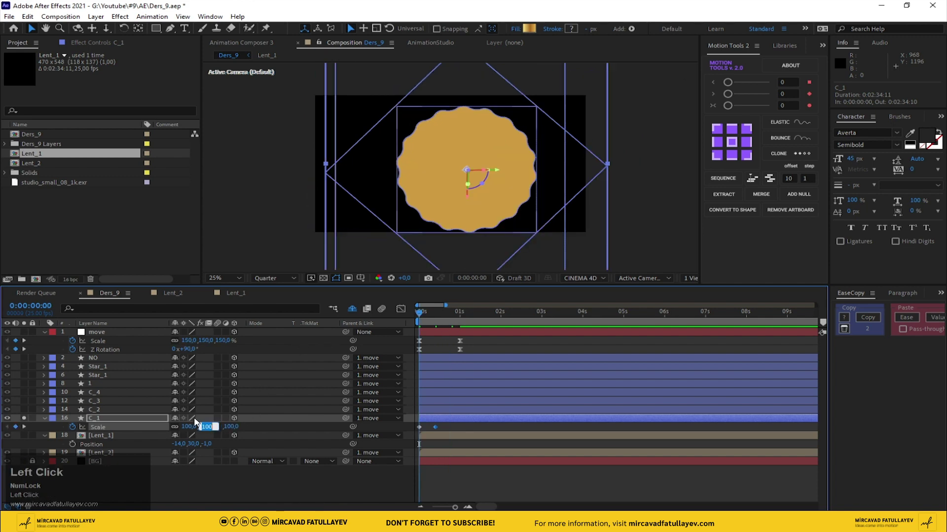
{"action": "key", "text": "0"}
{"action": "key", "text": "Return"}
{"action": "key", "text": "shift+Page_Down"}
{"action": "key", "text": "shift+Page_Down"}
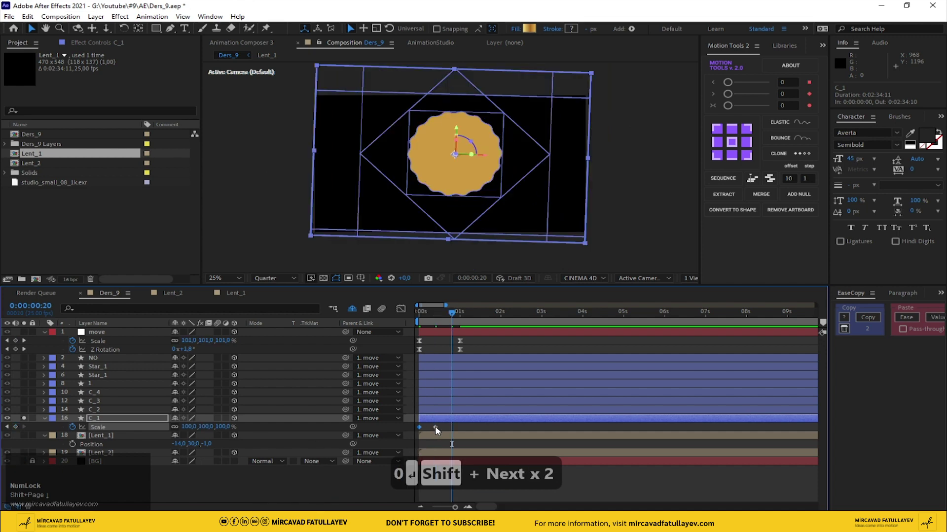
{"action": "left_click_drag", "start_coordinate": [437, 431], "coordinate": [447, 430]}
{"action": "key", "text": "shift+Page_Down"}
Add a 90% scale keyframe for the back circle's bounce and step forward for the next one.
{"action": "left_click", "coordinate": [226, 430]}
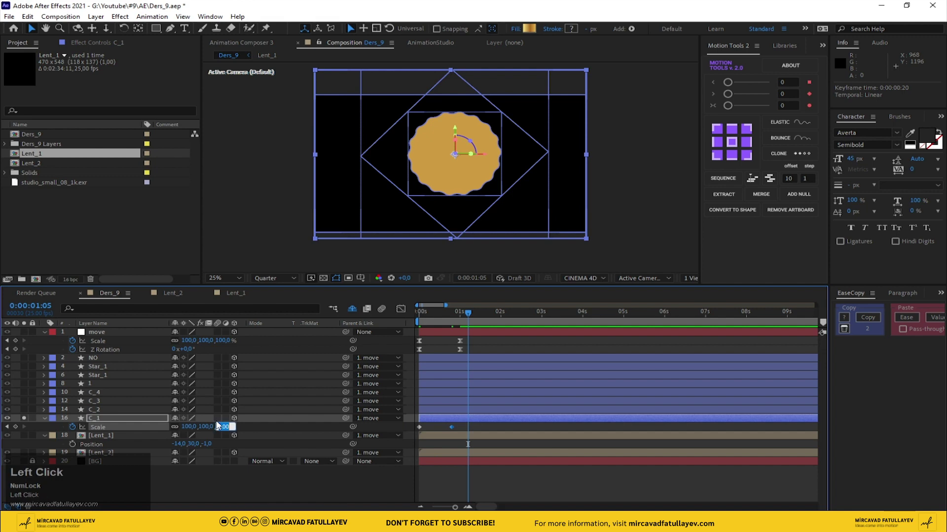
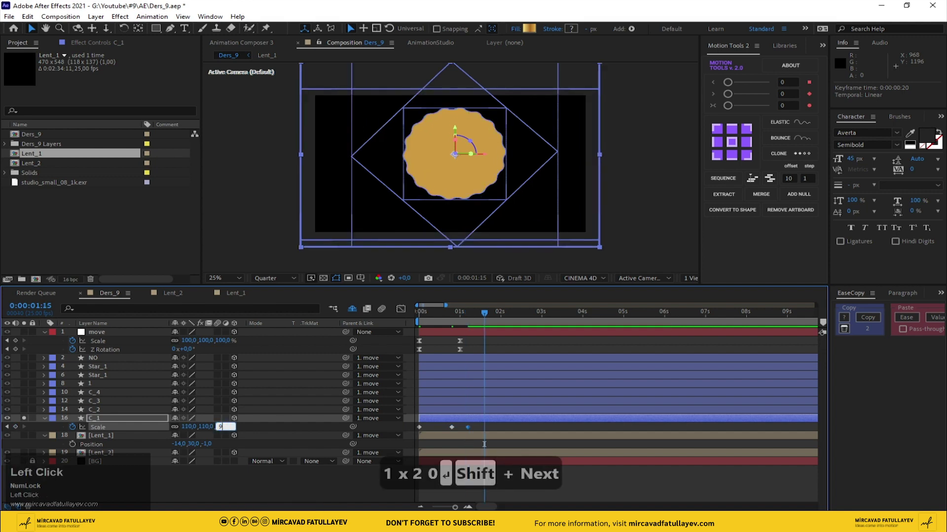
{"action": "type", "text": "↩ Shift + Next"}
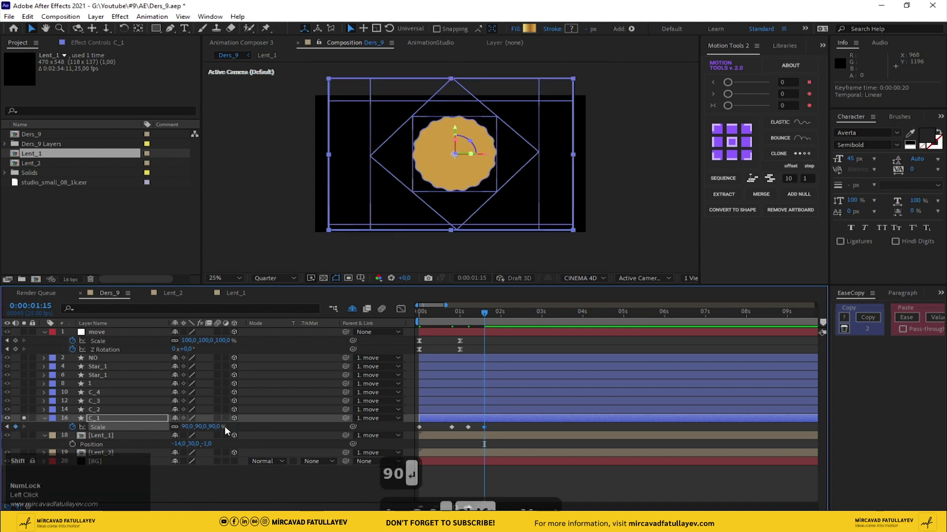
{"action": "key", "text": "Return"}
{"action": "key", "text": "shift+Page_Down"}
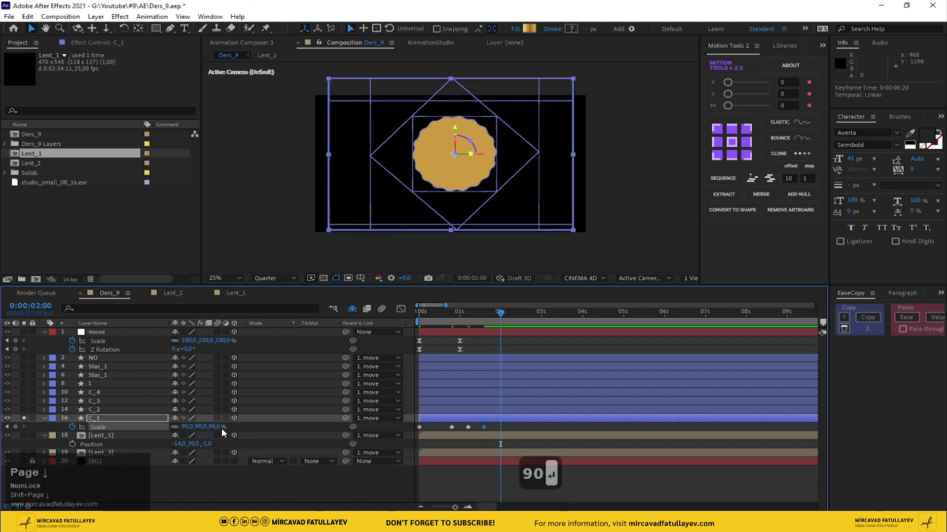
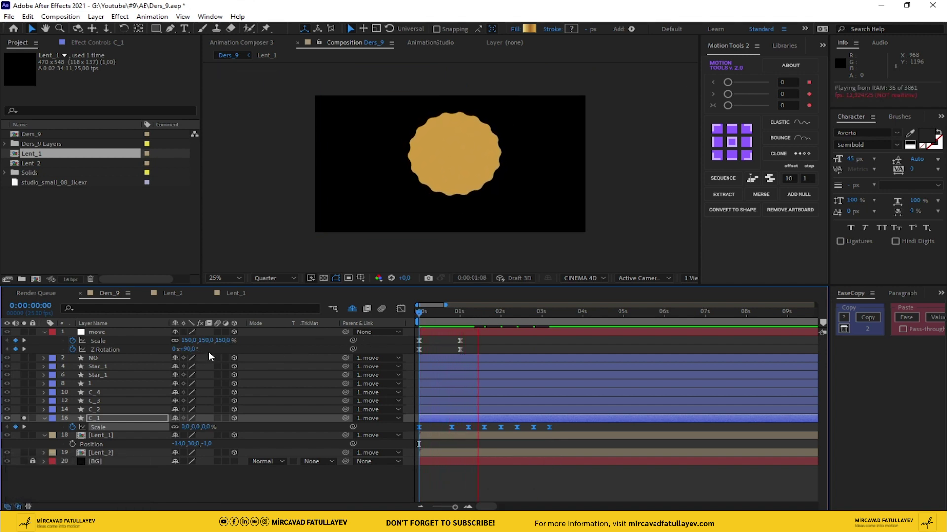
Preview C_1's bouncing pop-in through the opening second and select its eight Scale keyframes.
{"action": "left_click", "coordinate": [458, 317]}
{"action": "key", "text": "space"}
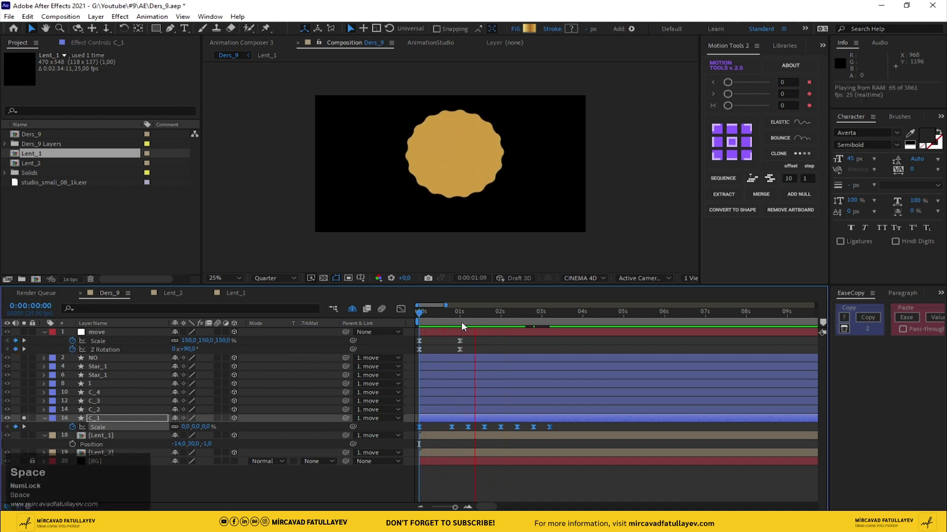
{"action": "left_click", "coordinate": [427, 318]}
{"action": "key", "text": "shift+Page_Down"}
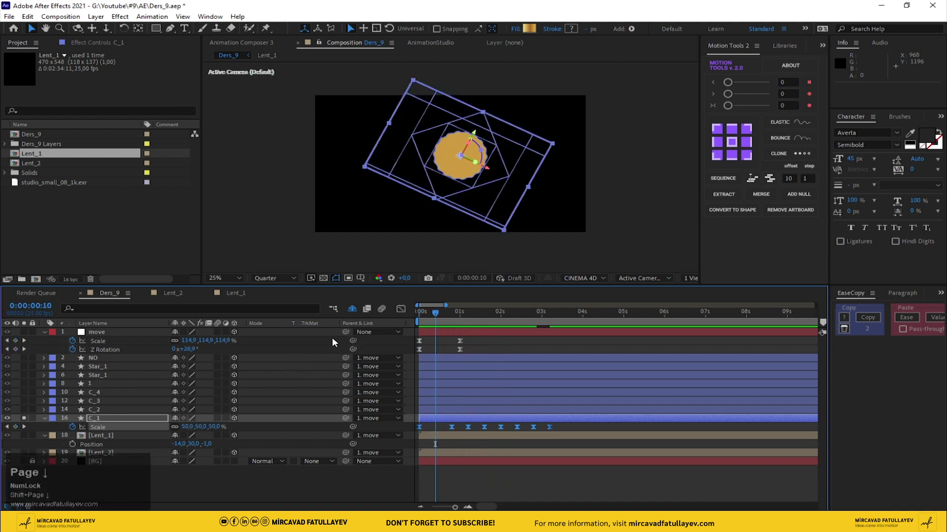
{"action": "left_click_drag", "start_coordinate": [570, 430], "coordinate": [433, 320]}
{"action": "left_click", "coordinate": [432, 321]}
{"action": "key", "text": "space"}
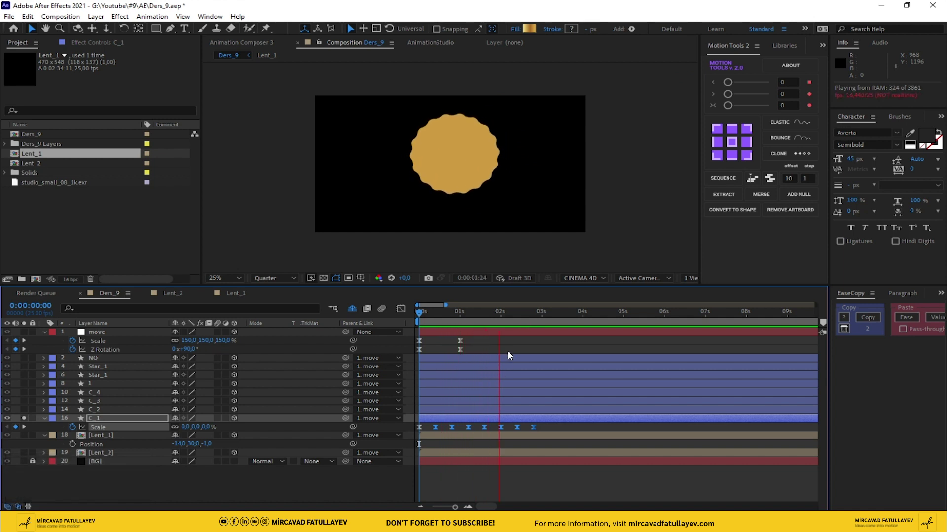
{"action": "left_click", "coordinate": [437, 319]}
{"action": "key", "text": "space"}
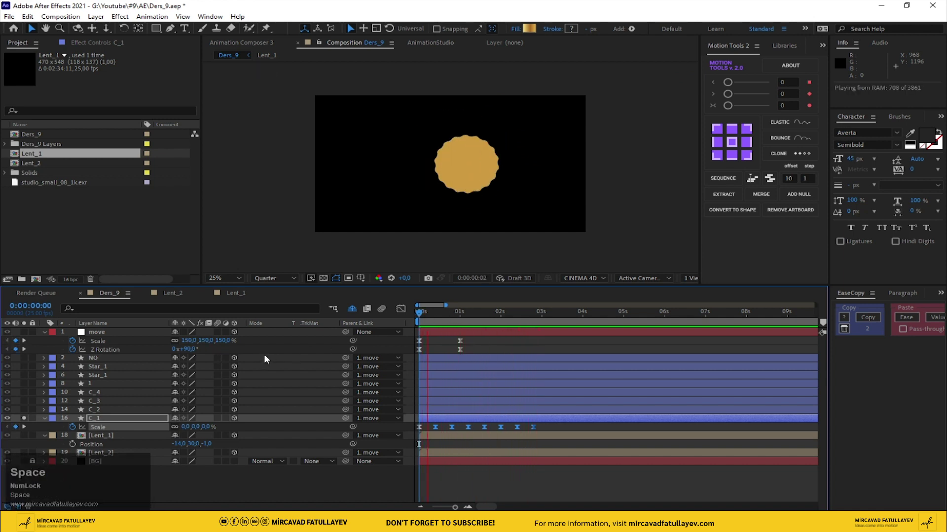
{"action": "left_click", "coordinate": [443, 320]}
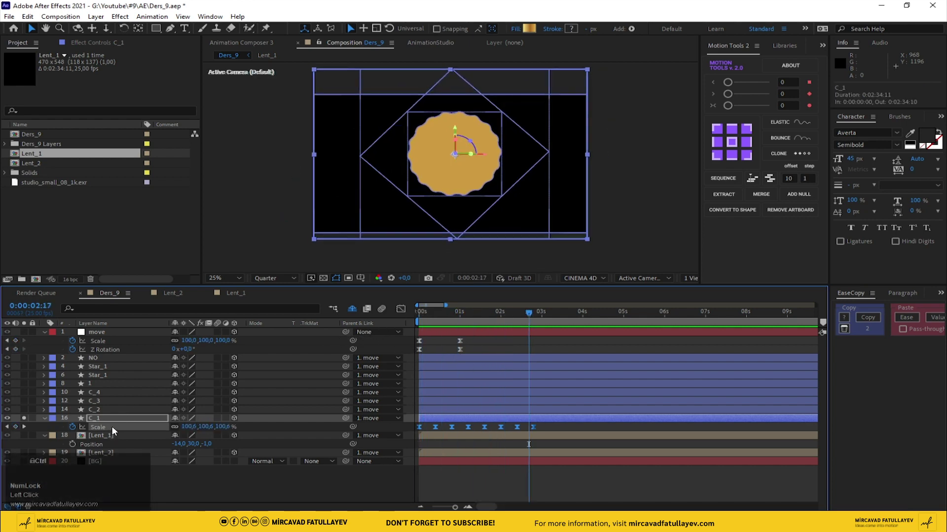
Copy C_1's scale keyframes and paste them onto the other badge layers.
{"action": "key", "text": "c"}
{"action": "left_click_drag", "start_coordinate": [28, 421], "coordinate": [97, 364]}
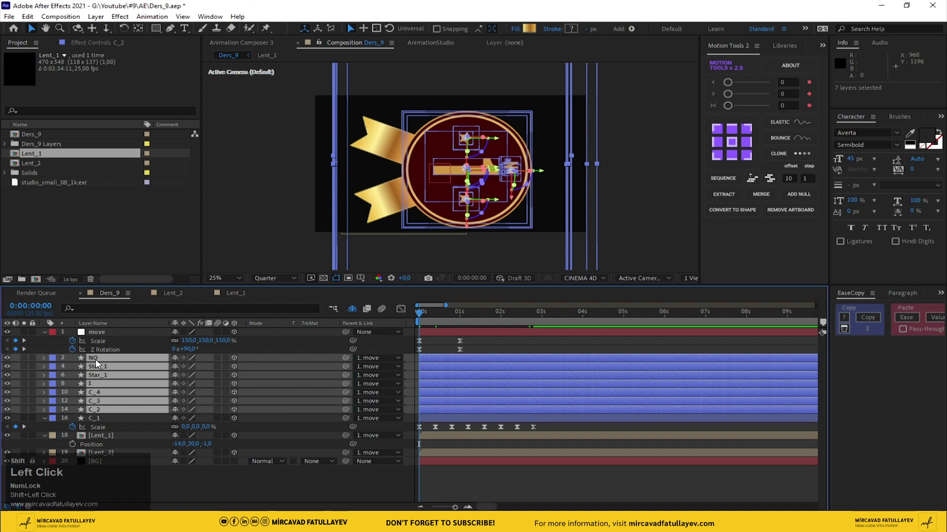
{"action": "key", "text": "ctrl+v"}
Paste the same pop-in keyframes onto the Lent_1 and Lent_2 ribbon layers.
{"action": "left_click", "coordinate": [102, 441]}
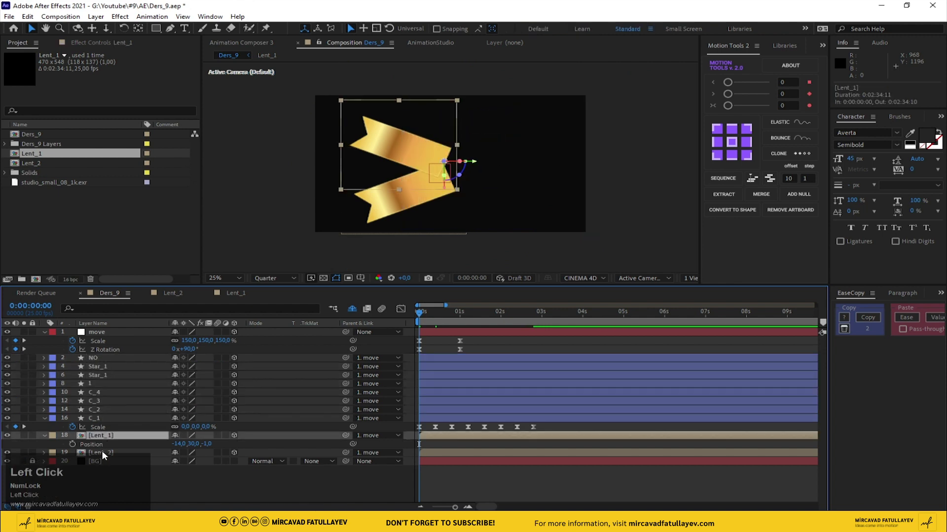
{"action": "key", "text": "ctrl+v"}
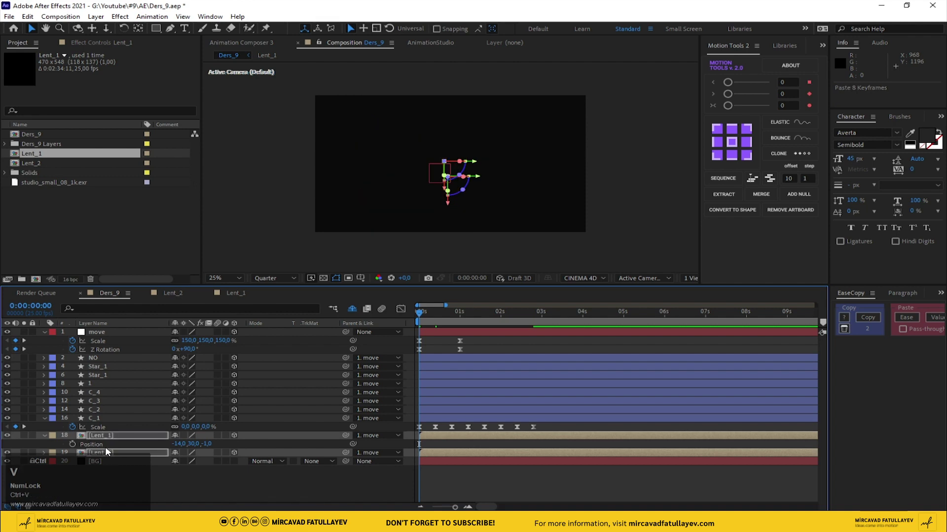
{"action": "left_click", "coordinate": [197, 501]}
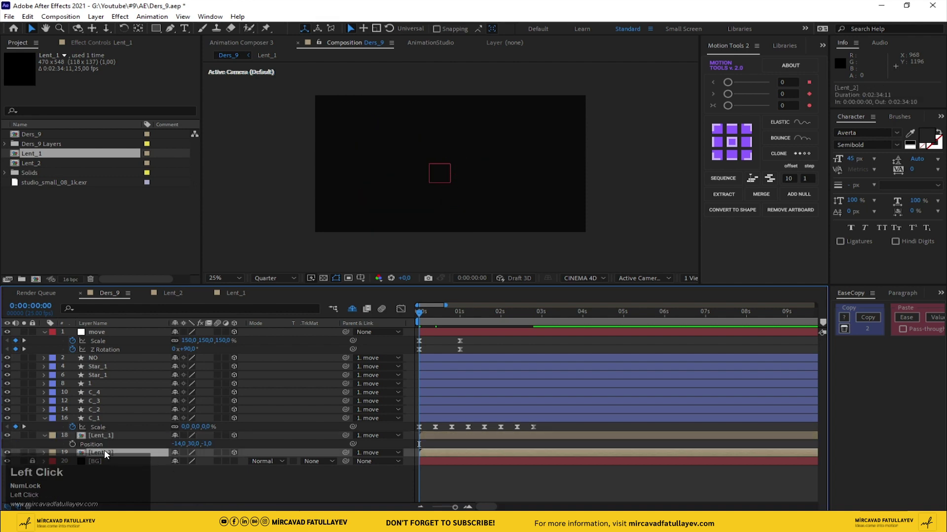
Finish pasting onto Lent_2, then select the eight badge layers for sequencing.
{"action": "key", "text": "u"}
{"action": "scroll", "scroll_direction": "down", "scroll_amount": 3}
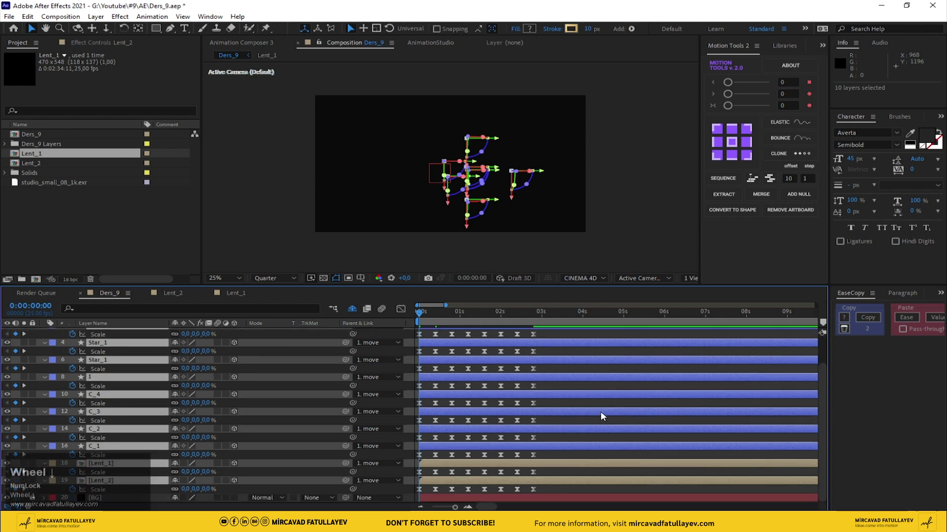
{"action": "left_click", "coordinate": [590, 410]}
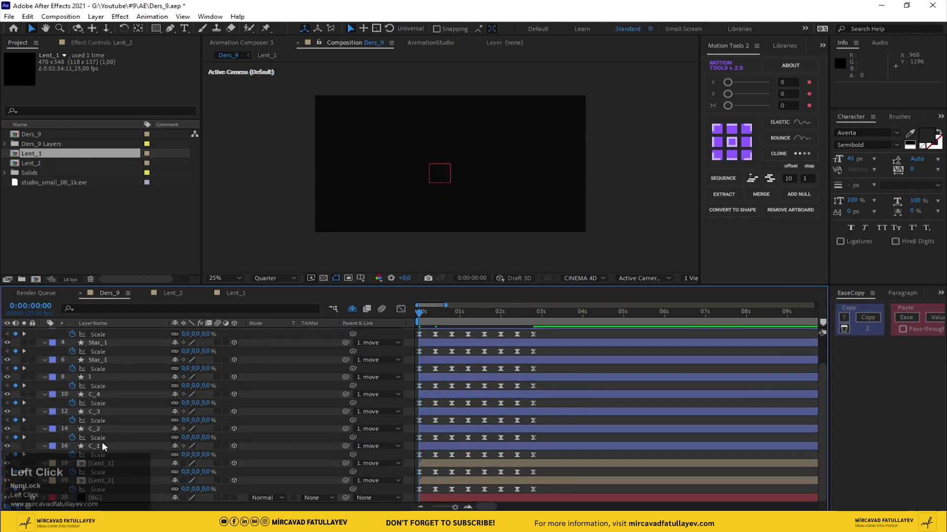
{"action": "left_click", "coordinate": [108, 446]}
{"action": "scroll", "scroll_direction": "up", "scroll_amount": 3}
{"action": "left_click_drag", "start_coordinate": [101, 363], "coordinate": [726, 182]}
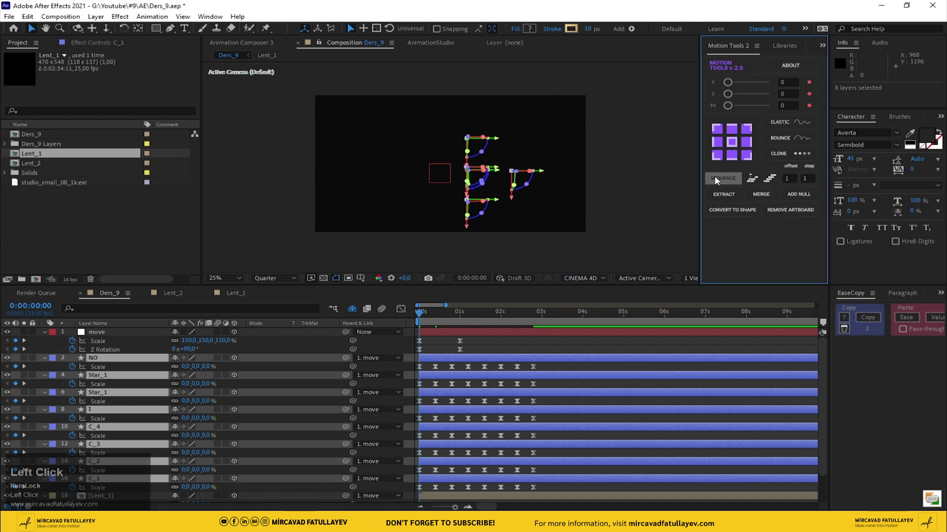
Stagger the pop-ins with Motion Tools SEQUENCE (offset 1, step 1) and check an early frame.
{"action": "scroll", "scroll_direction": "down", "scroll_amount": 3}
{"action": "scroll", "scroll_direction": "up", "scroll_amount": 3}
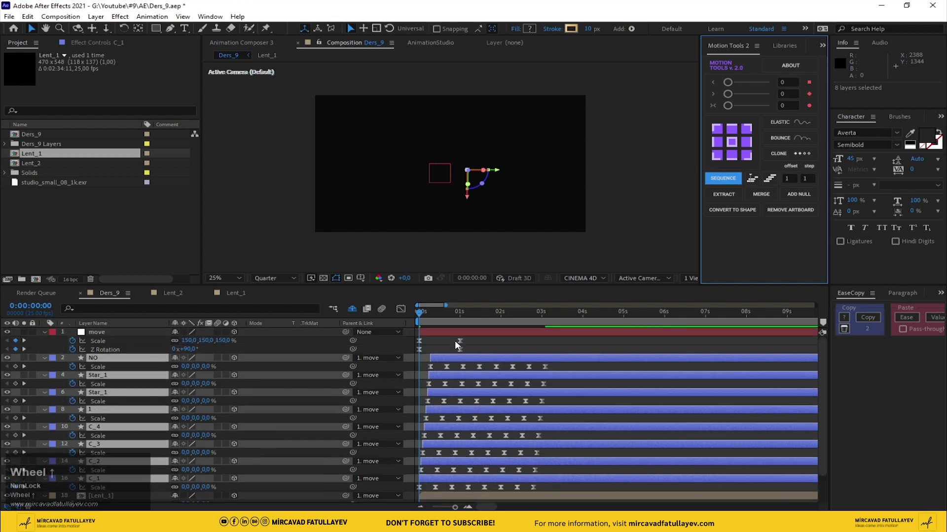
{"action": "left_click_drag", "start_coordinate": [424, 319], "coordinate": [437, 331]}
{"action": "key", "text": "Page_Down"}
Preview the staggered pop-in, then undo the sequence so all scale keyframes start together.
{"action": "left_click", "coordinate": [434, 317]}
{"action": "key", "text": "space"}
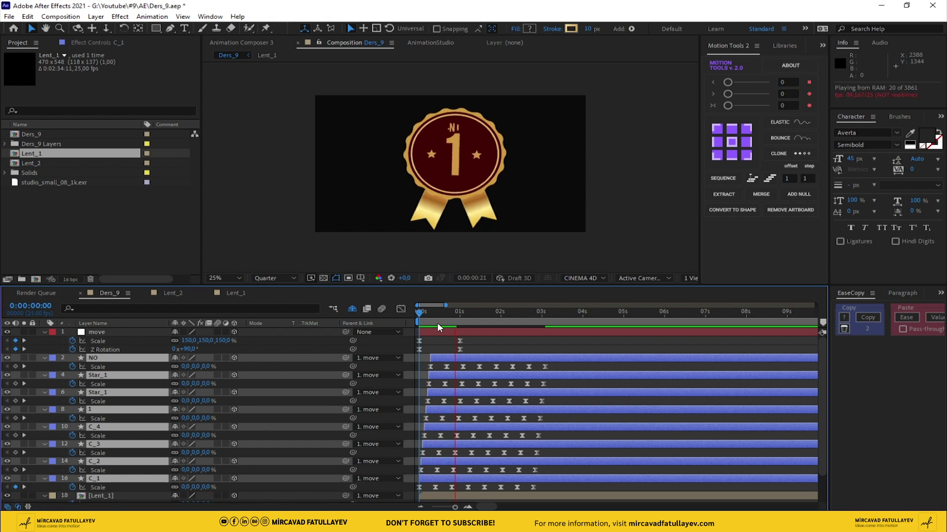
{"action": "left_click_drag", "start_coordinate": [436, 319], "coordinate": [439, 328]}
{"action": "left_click", "coordinate": [441, 320]}
{"action": "key", "text": "space"}
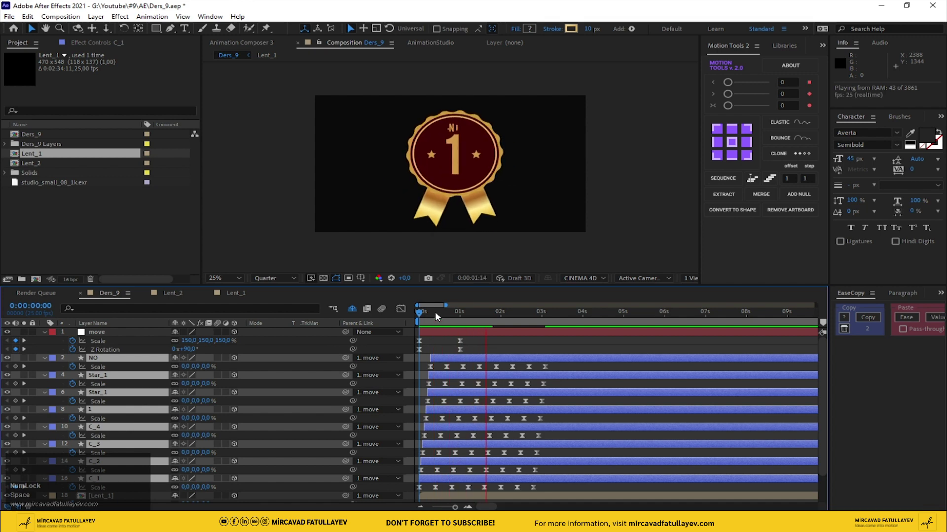
{"action": "left_click_drag", "start_coordinate": [431, 317], "coordinate": [438, 326]}
{"action": "key", "text": "Page_Up"}
{"action": "key", "text": "Page_Up"}
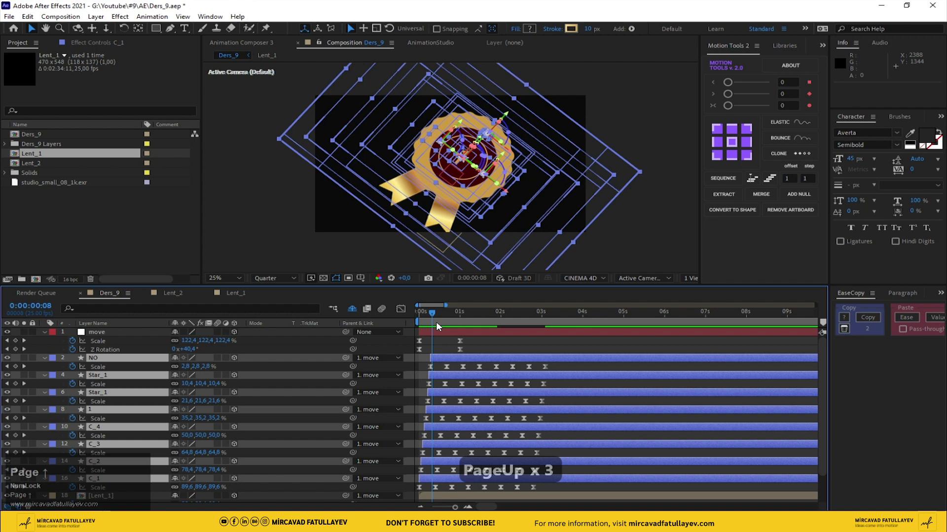
{"action": "key", "text": "ctrl+z"}
Select all ten animated badge layers including the Lent_1 and Lent_2 ribbons.
{"action": "scroll", "scroll_direction": "down", "scroll_amount": 3}
{"action": "left_click_drag", "start_coordinate": [131, 471], "coordinate": [162, 353]}
{"action": "scroll", "scroll_direction": "up", "scroll_amount": 3}
{"action": "left_click_drag", "start_coordinate": [110, 376], "coordinate": [131, 408]}
{"action": "scroll", "scroll_direction": "down", "scroll_amount": 3}
Sequence the ten layers with offset 2 in Motion Tools 2 and preview the piece-by-piece pop-in.
{"action": "left_click", "coordinate": [108, 484]}
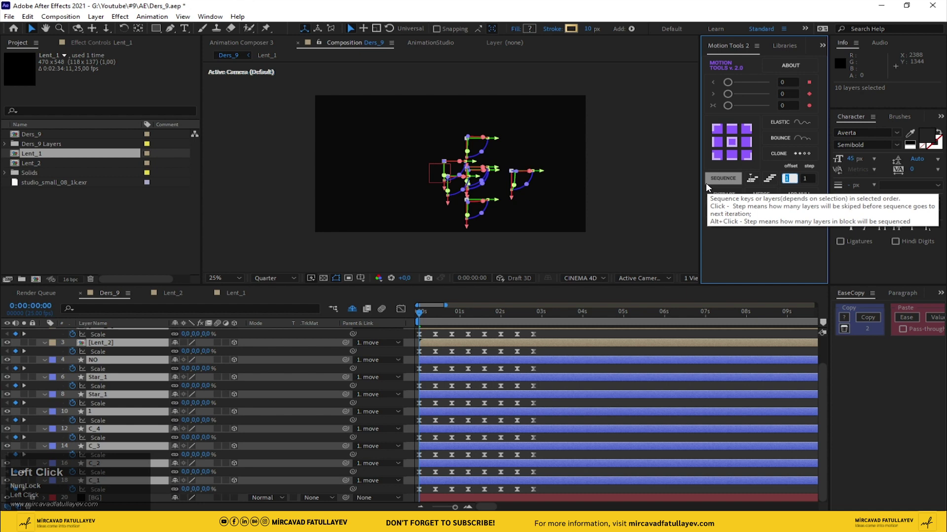
{"action": "left_click", "coordinate": [719, 186]}
{"action": "key", "text": "space"}
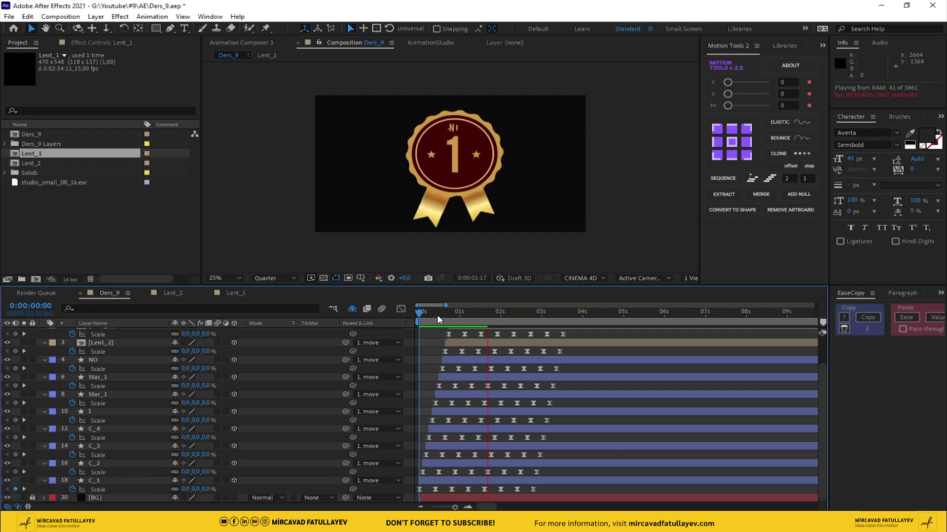
{"action": "key", "text": "space"}
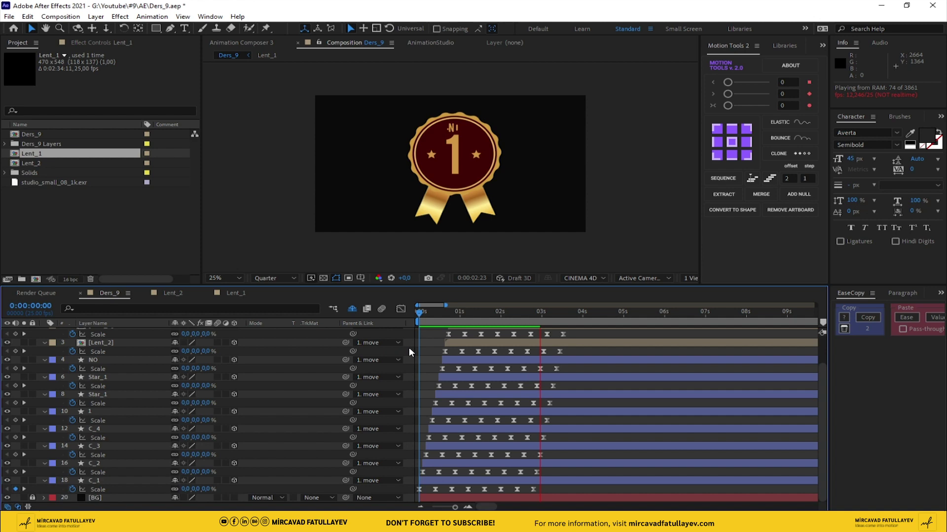
Play the full badge assembly again from an early frame and stop playback.
{"action": "left_click", "coordinate": [429, 322]}
{"action": "key", "text": "space"}
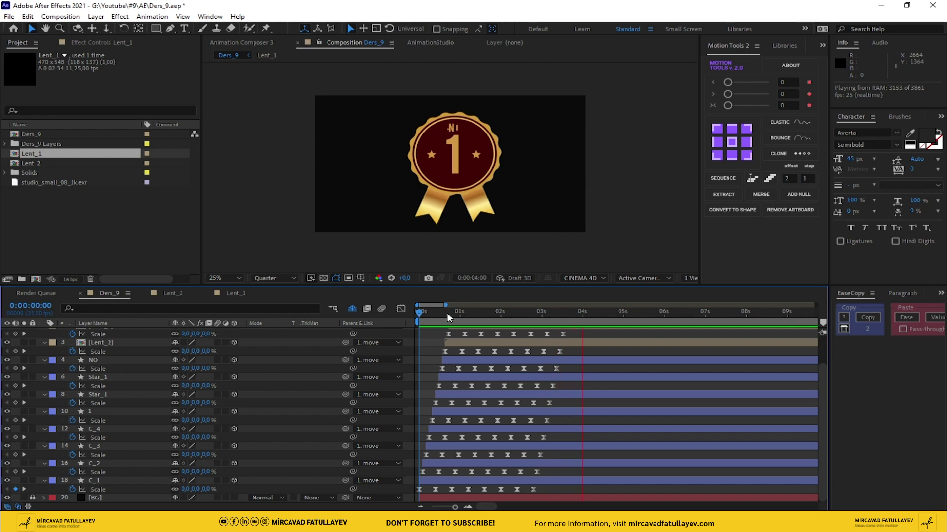
{"action": "key", "text": "space"}
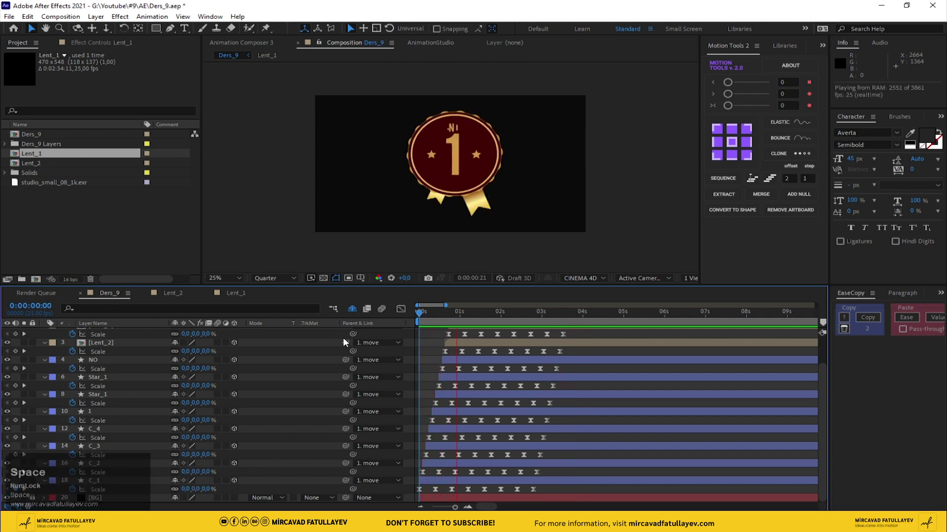
{"action": "key", "text": "space"}
{"action": "scroll", "scroll_direction": "up", "scroll_amount": 3}
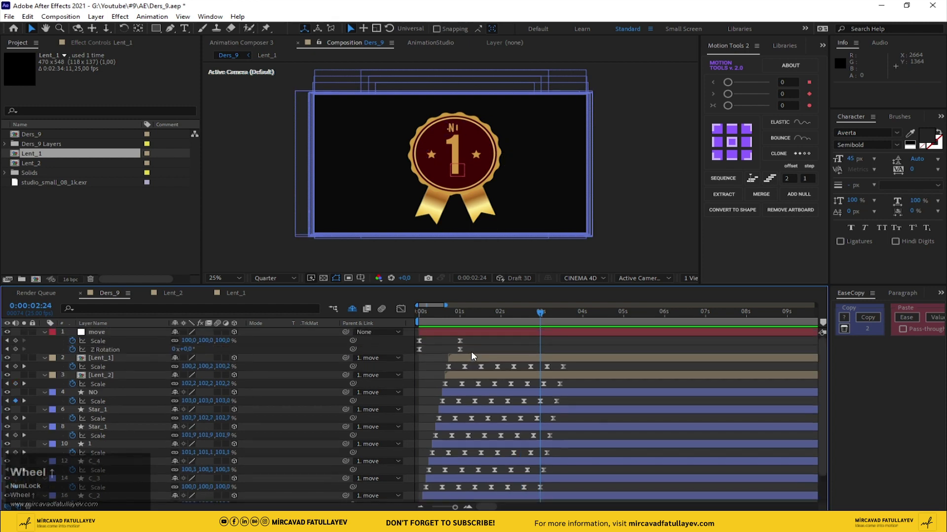
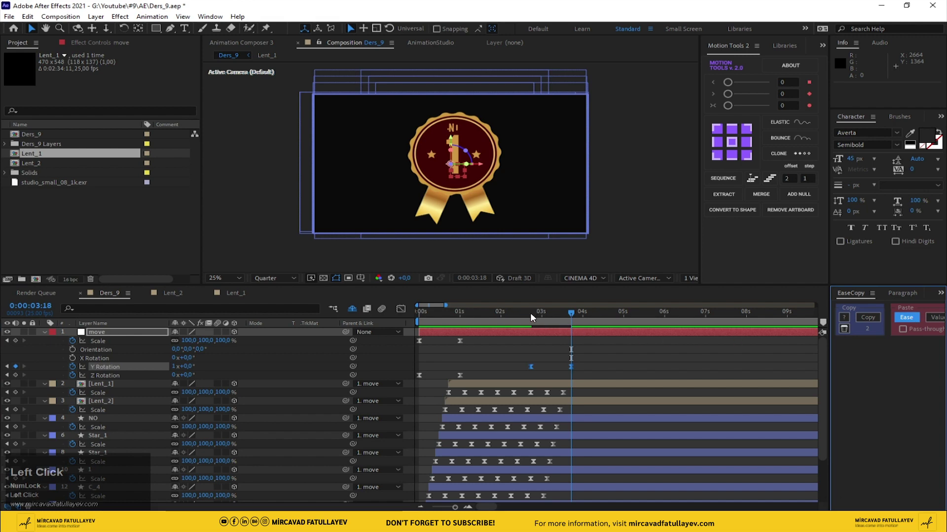
Preview the move null's Y Rotation spin from 0x to 1x after the pop-in.
{"action": "key", "text": "space"}
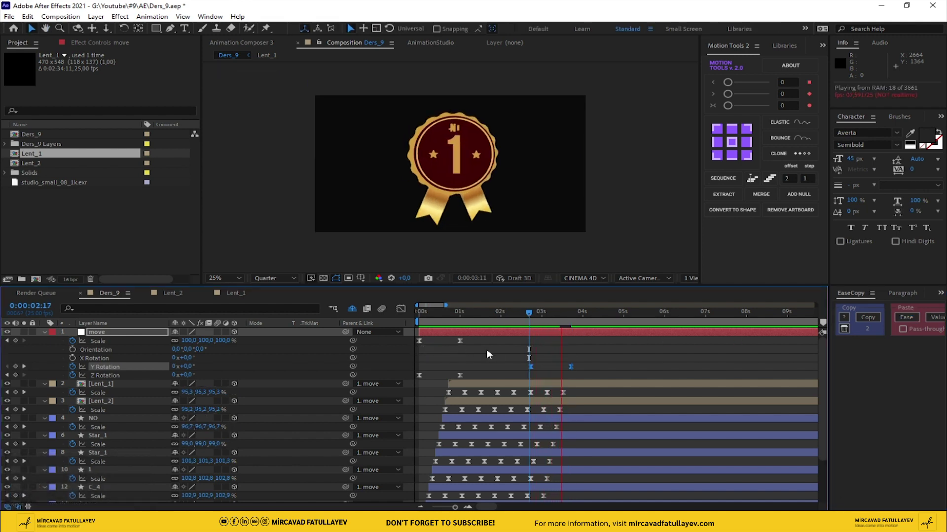
{"action": "left_click", "coordinate": [550, 318]}
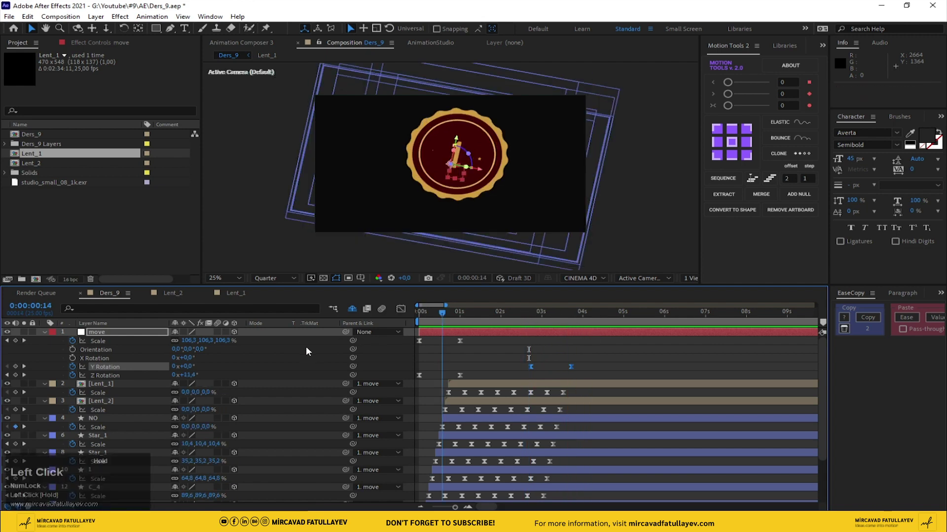
{"action": "key", "text": "space"}
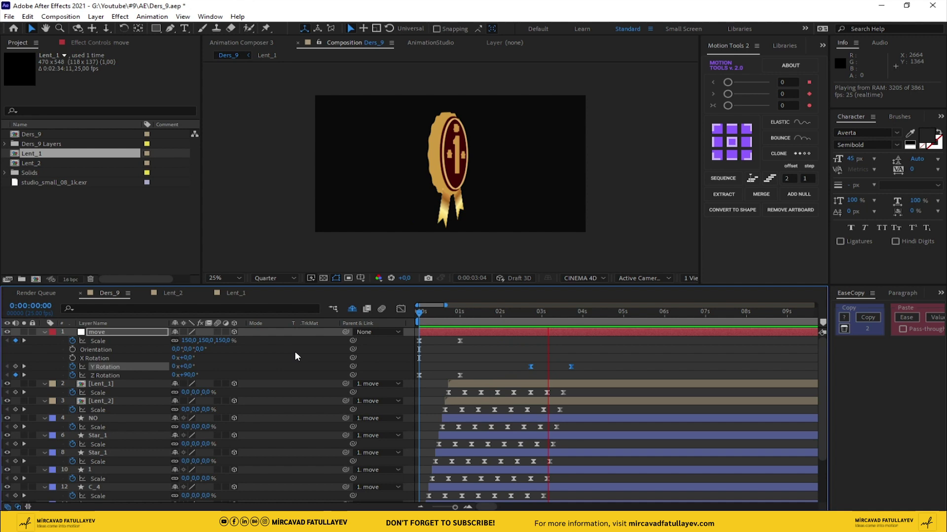
{"action": "left_click_drag", "start_coordinate": [574, 315], "coordinate": [285, 348]}
{"action": "key", "text": "space"}
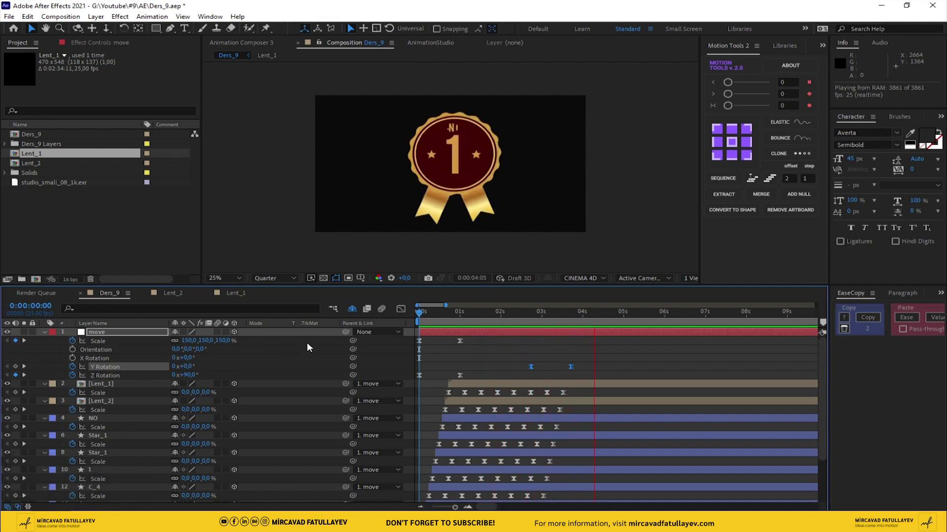
Extend the spin keyframes to 7 s, trim the work area there and preview again.
{"action": "left_click", "coordinate": [547, 316]}
{"action": "left_click_drag", "start_coordinate": [546, 315], "coordinate": [705, 332]}
{"action": "key", "text": "n"}
{"action": "left_click", "coordinate": [685, 318]}
{"action": "key", "text": "space"}
{"action": "key", "text": "space"}
Open the Lent_1 ribbon composition from the Project panel.
{"action": "left_click", "coordinate": [275, 374]}
{"action": "key", "text": "ctrl+a"}
{"action": "left_click_drag", "start_coordinate": [220, 335], "coordinate": [95, 341]}
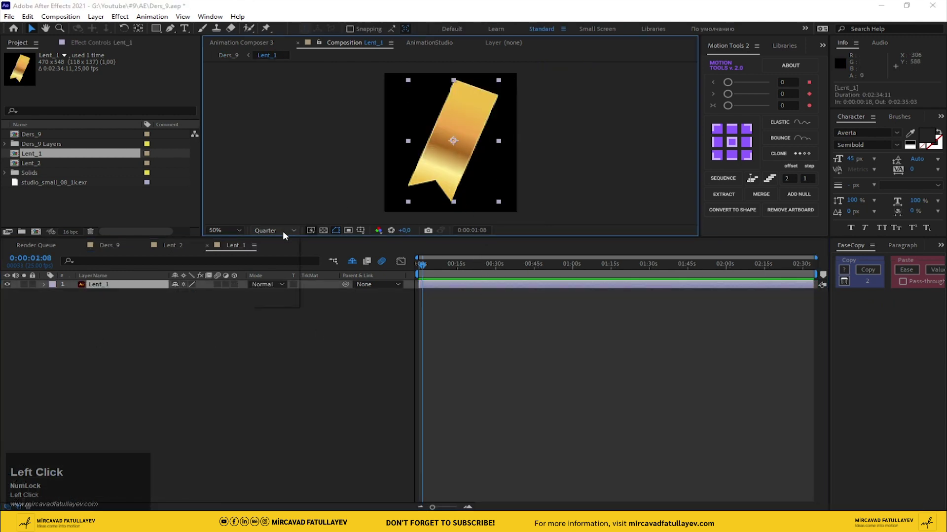
Apply Wave Warp to Lent_1 with Wave Height 5, Top Edge pinning and High antialiasing.
{"action": "key", "text": "ctrl+space"}
{"action": "type", "text": "wav"}
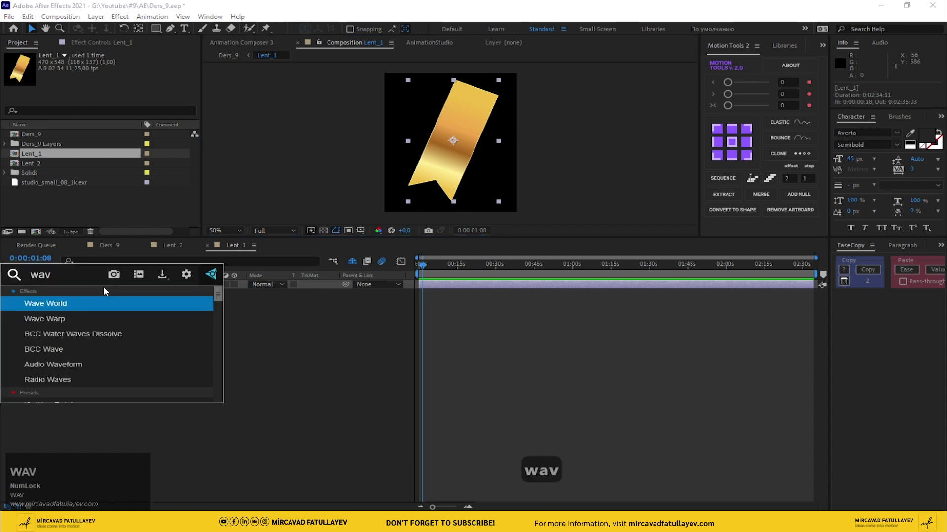
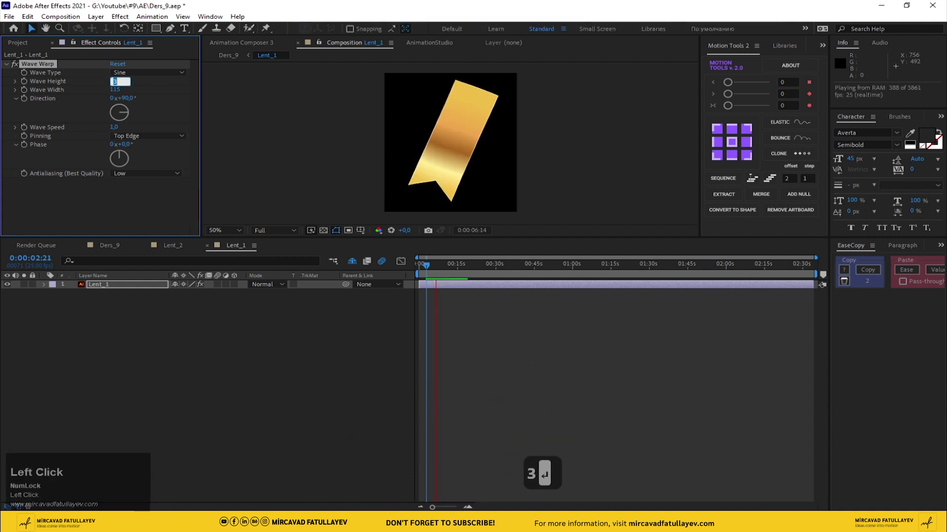
{"action": "key", "text": "KP_5"}
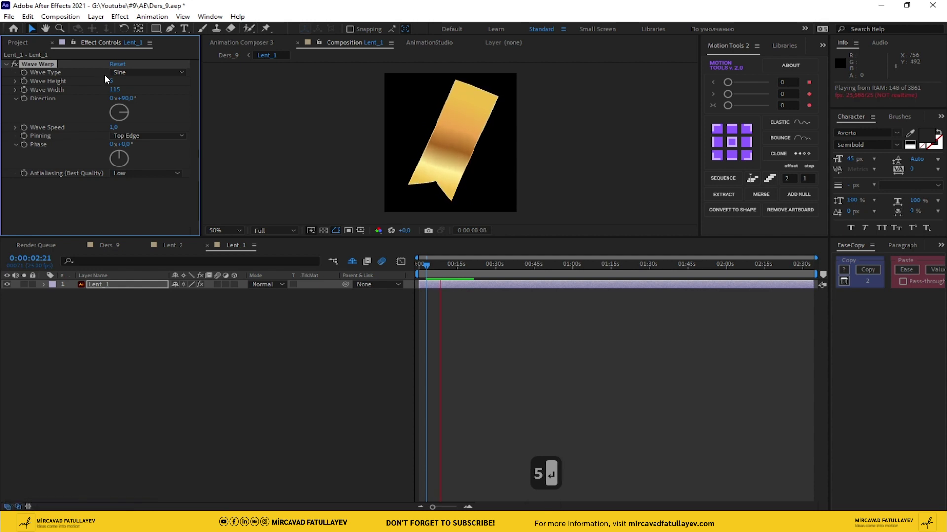
{"action": "left_click", "coordinate": [166, 178]}
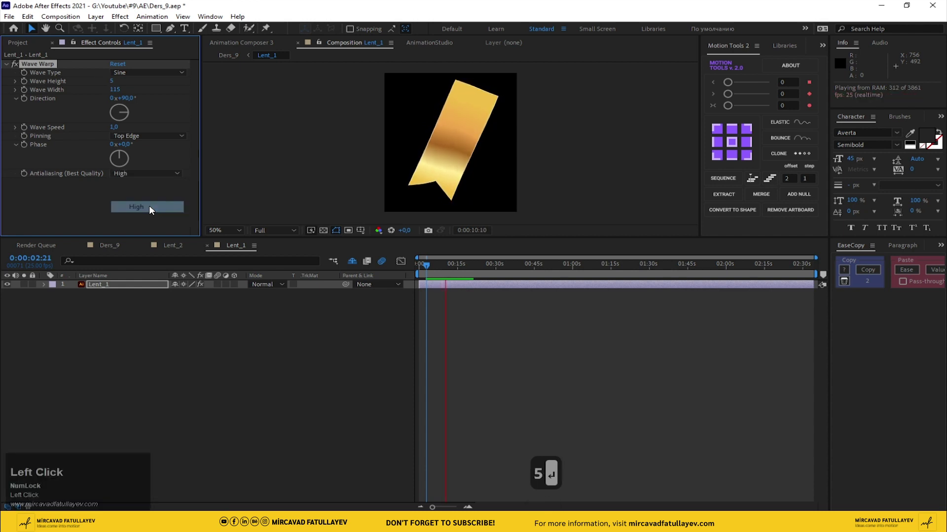
{"action": "key", "text": "space"}
{"action": "left_click", "coordinate": [71, 216]}
Copy the Wave Warp onto the Lent_2 ribbon and return to the Ders_9 composition.
{"action": "key", "text": "ctrl+c"}
{"action": "left_click", "coordinate": [167, 247]}
{"action": "key", "text": "ctrl+v"}
{"action": "key", "text": "space"}
{"action": "left_click", "coordinate": [110, 248]}
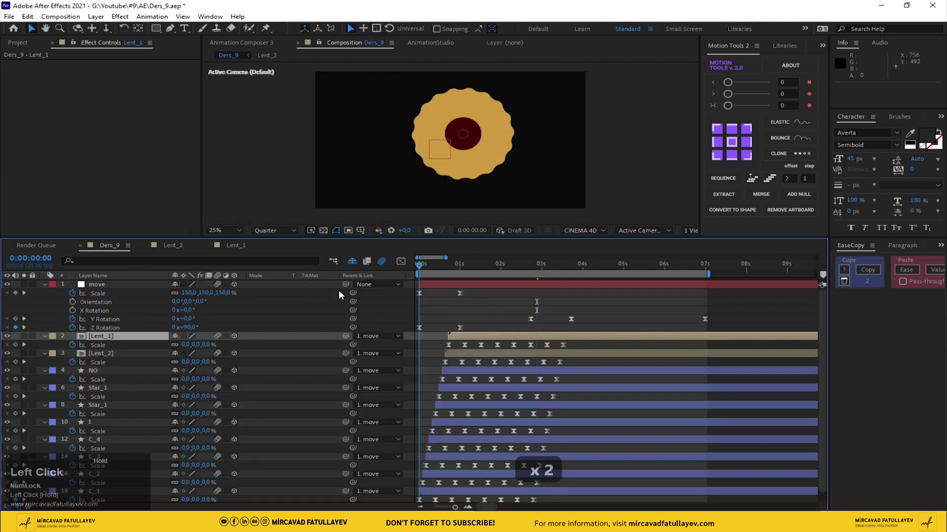
{"action": "key", "text": "space"}
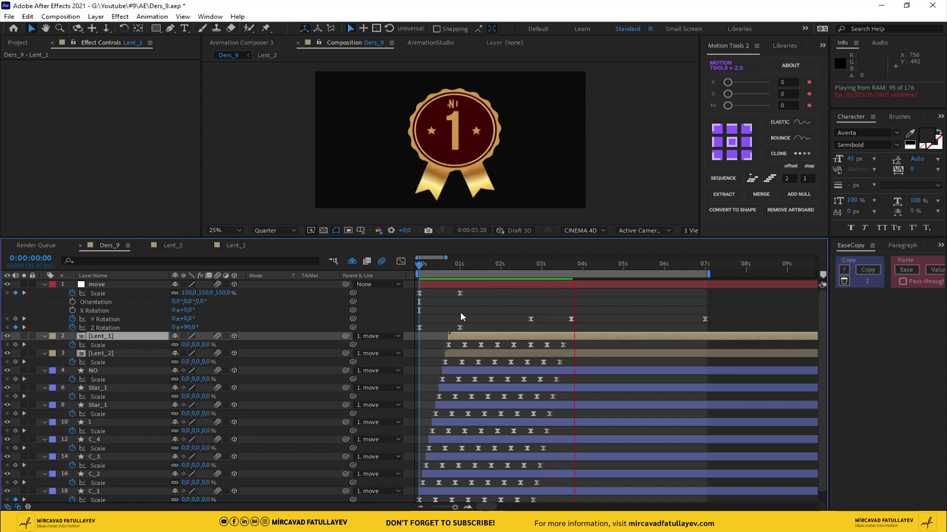
{"action": "left_click", "coordinate": [434, 268]}
{"action": "key", "text": "space"}
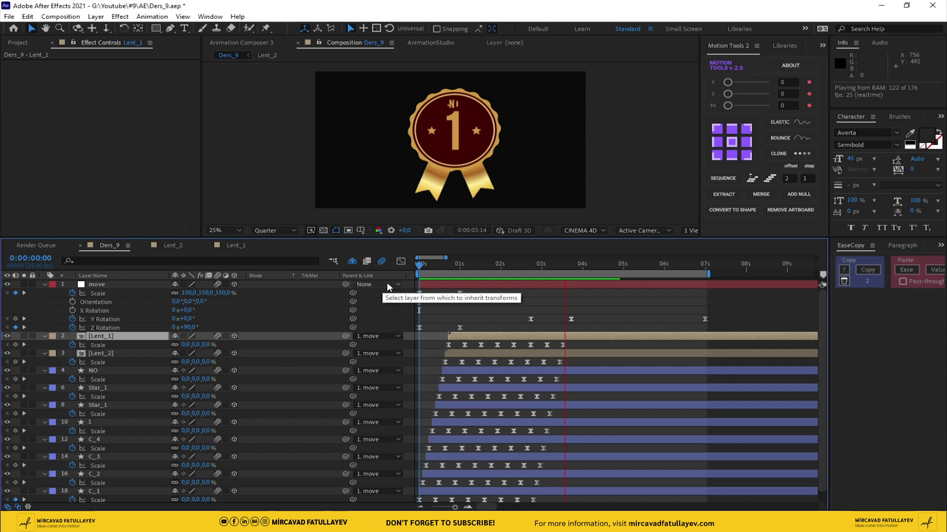
{"action": "left_click", "coordinate": [452, 271]}
{"action": "key", "text": "ctrl+s"}
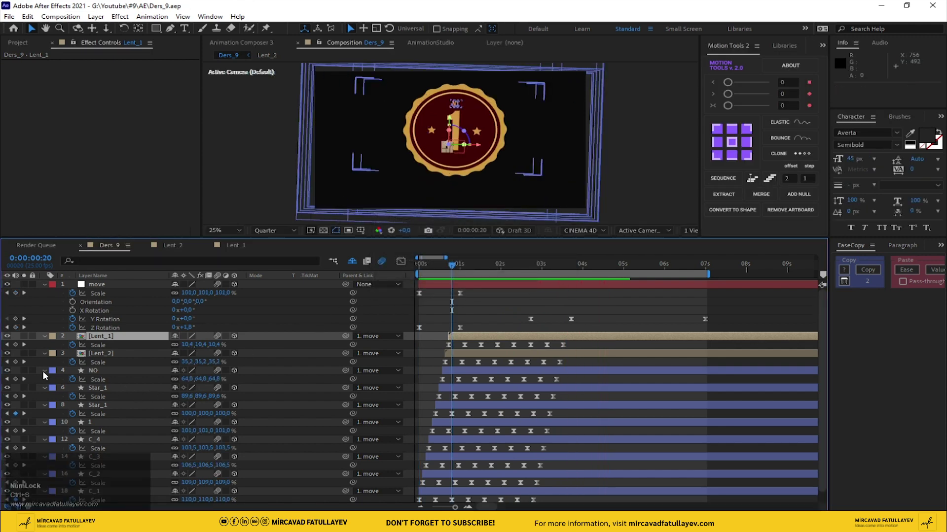
{"action": "left_click", "coordinate": [46, 376]}
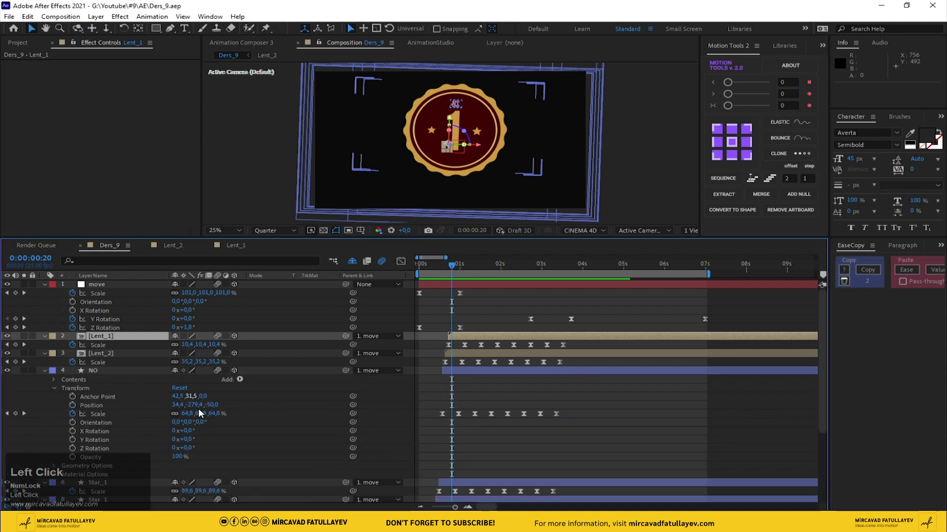
{"action": "scroll", "scroll_direction": "down", "scroll_amount": 3}
{"action": "double_click", "coordinate": [58, 400]}
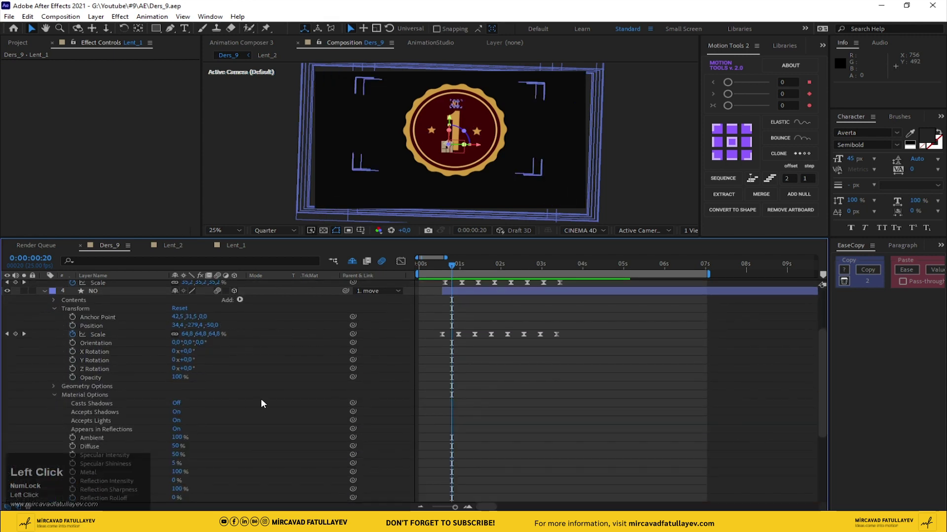
{"action": "scroll", "scroll_direction": "up", "scroll_amount": 3}
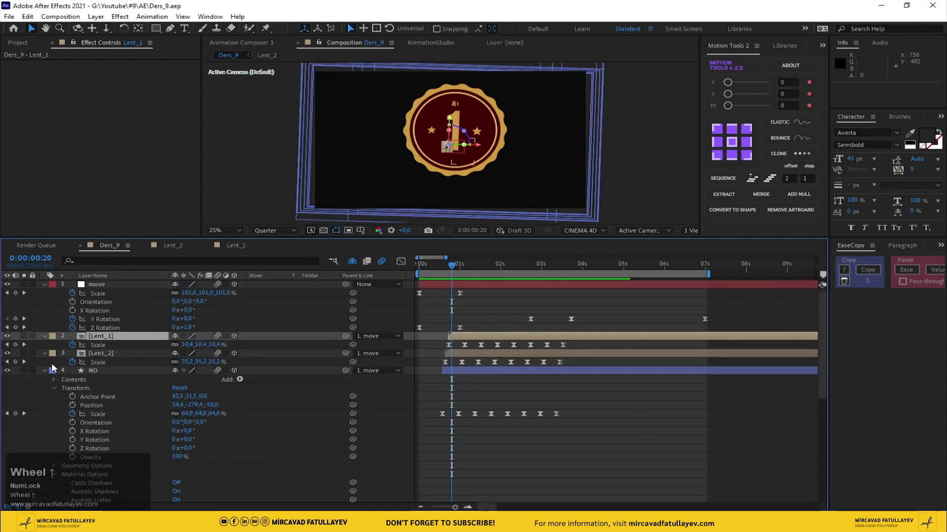
{"action": "left_click", "coordinate": [48, 375]}
{"action": "scroll", "scroll_direction": "down", "scroll_amount": 3}
Filter to material options and set Casts Shadows On, Reflection Intensity 100%, Rolloff 50%.
{"action": "left_click", "coordinate": [106, 485]}
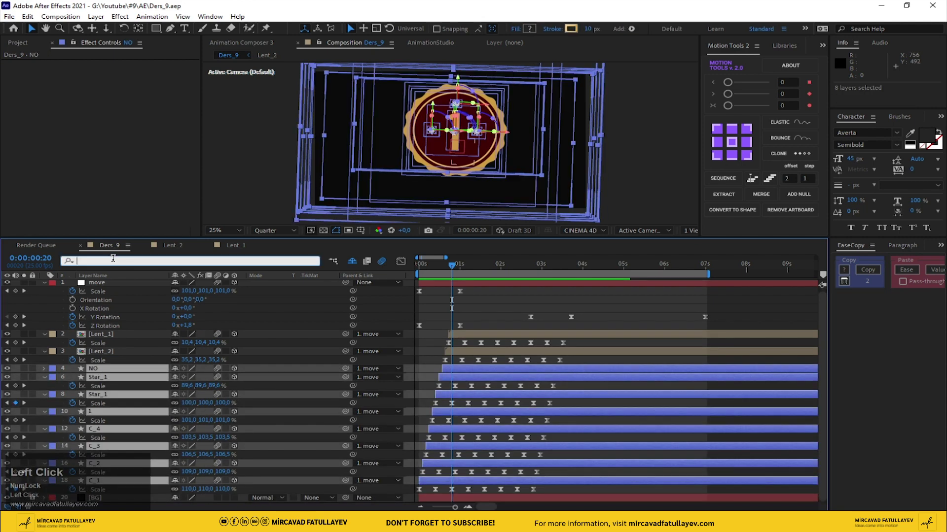
{"action": "type", "text": "maeria"}
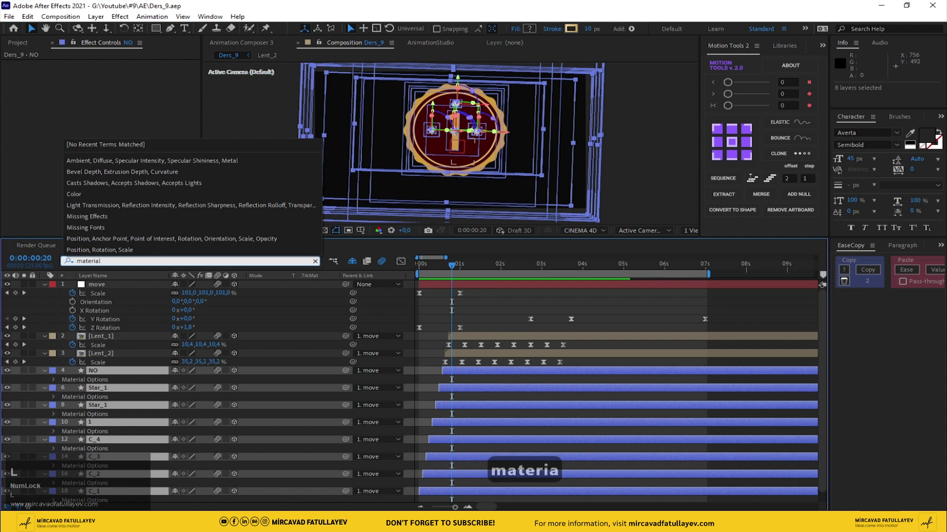
{"action": "key", "text": "l"}
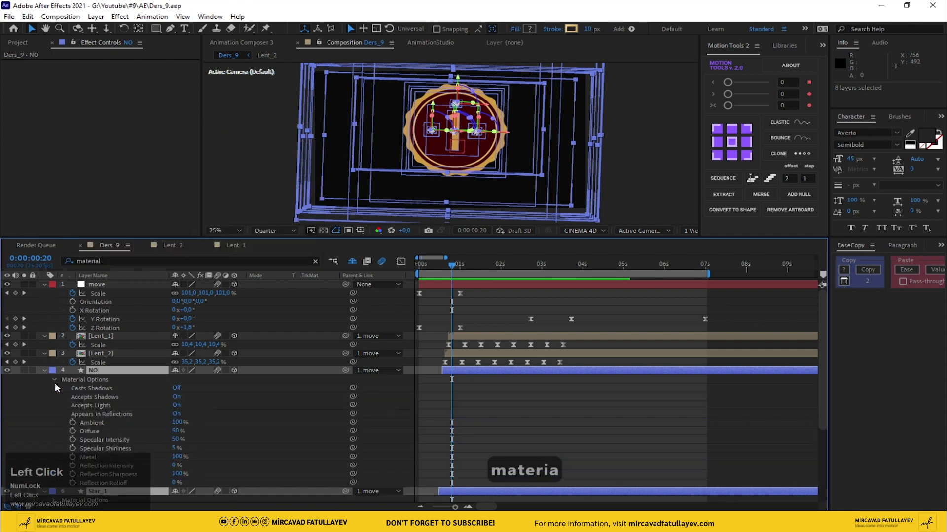
{"action": "scroll", "scroll_direction": "down", "scroll_amount": 3}
{"action": "scroll", "scroll_direction": "up", "scroll_amount": 3}
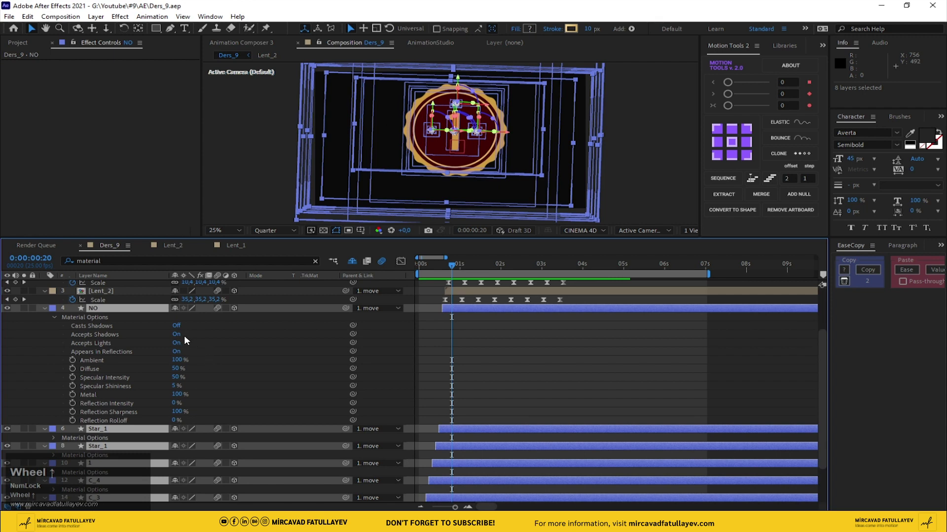
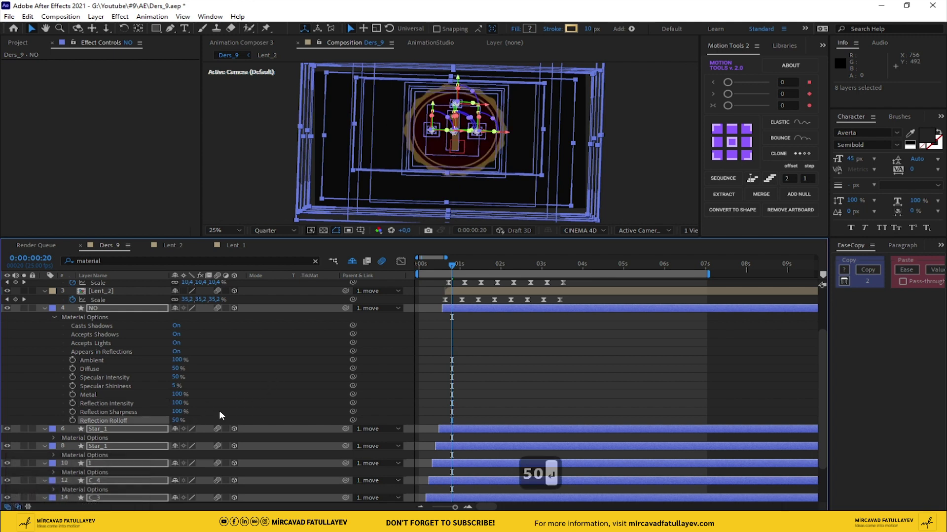
{"action": "scroll", "scroll_direction": "up", "scroll_amount": 3}
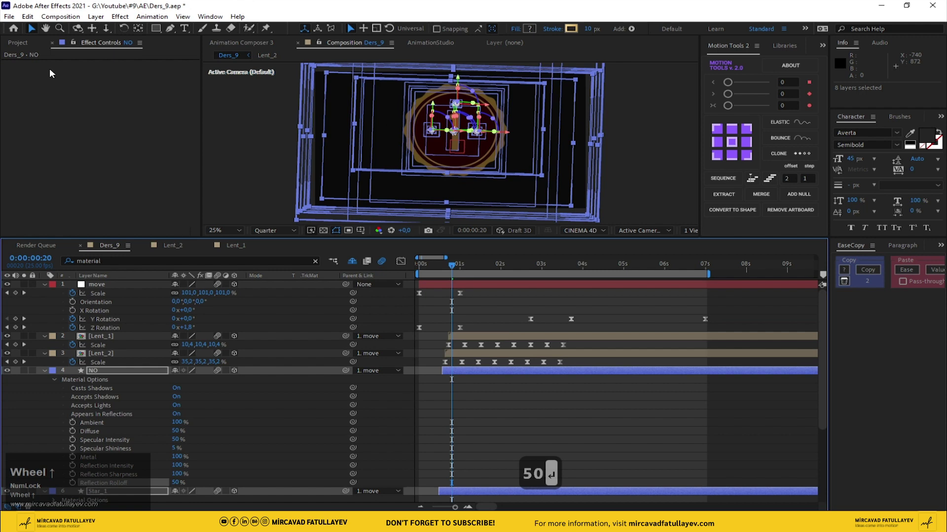
Add studio_small_08_1k.exr to Ders_9 and set it as the Environment Layer.
{"action": "left_click_drag", "start_coordinate": [24, 44], "coordinate": [135, 290]}
{"action": "right_click", "coordinate": [135, 290]}
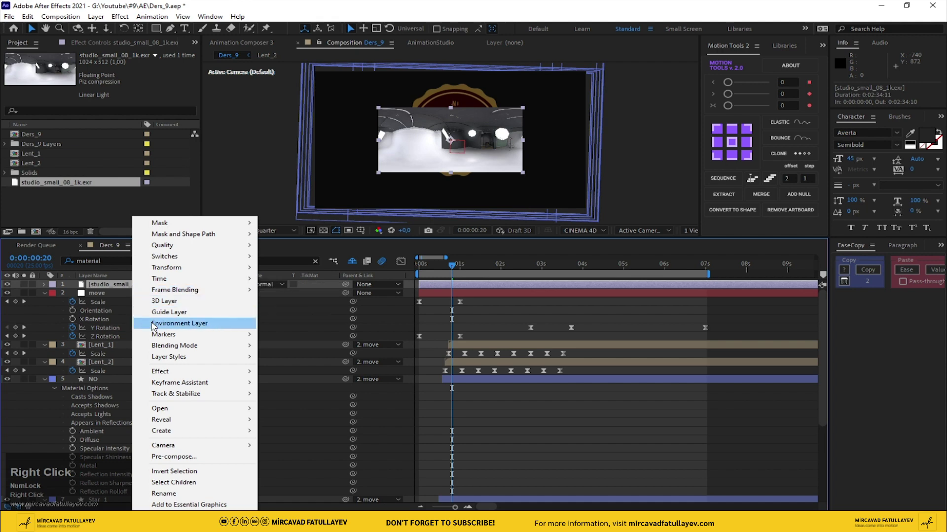
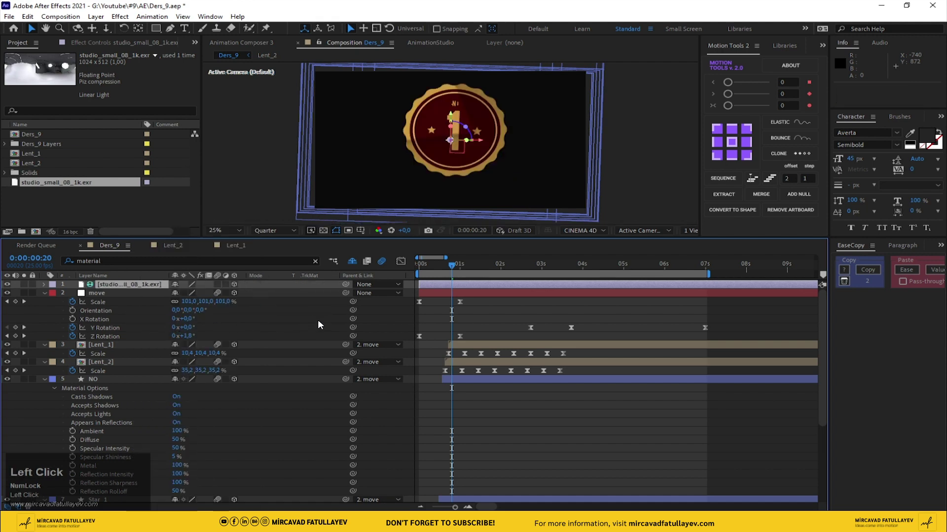
{"action": "left_click_drag", "start_coordinate": [448, 270], "coordinate": [333, 323]}
{"action": "scroll", "scroll_direction": "up", "scroll_amount": 3}
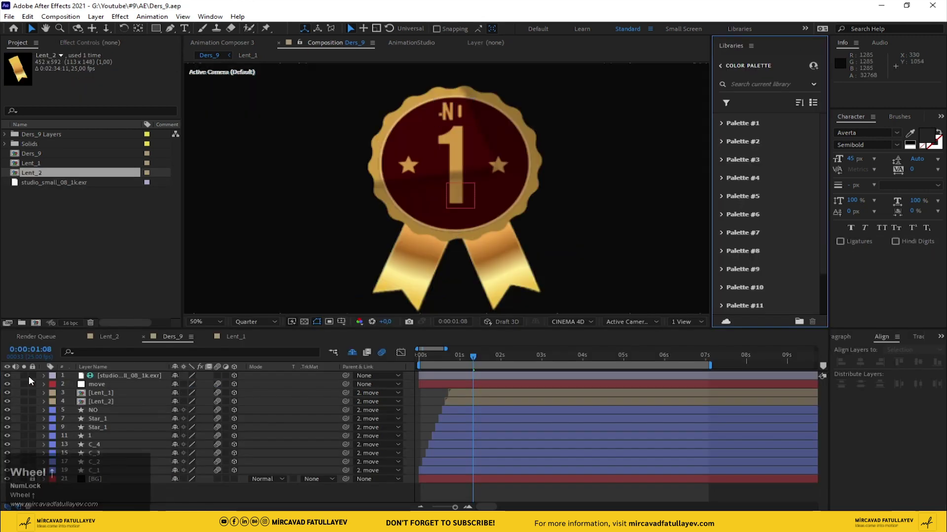
Hide the studio image and show a Top view beside the camera view to place the lights.
{"action": "left_click", "coordinate": [11, 380]}
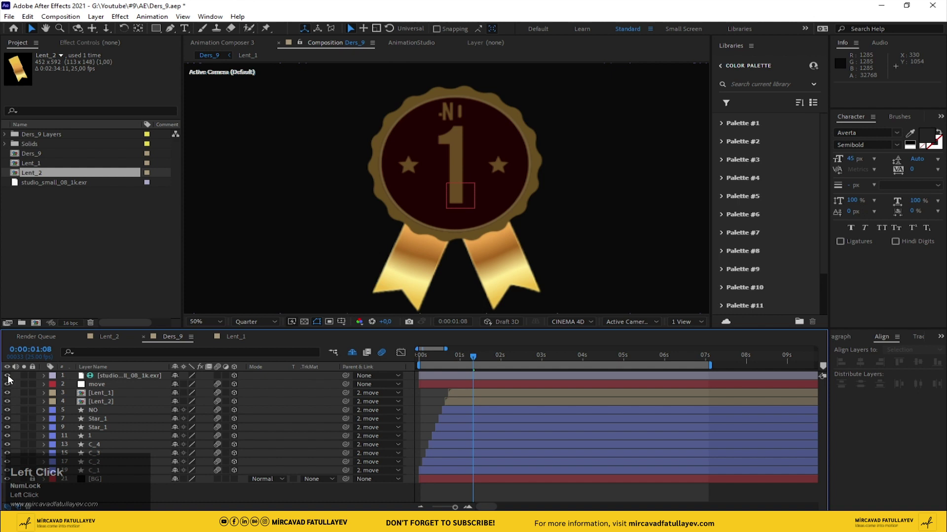
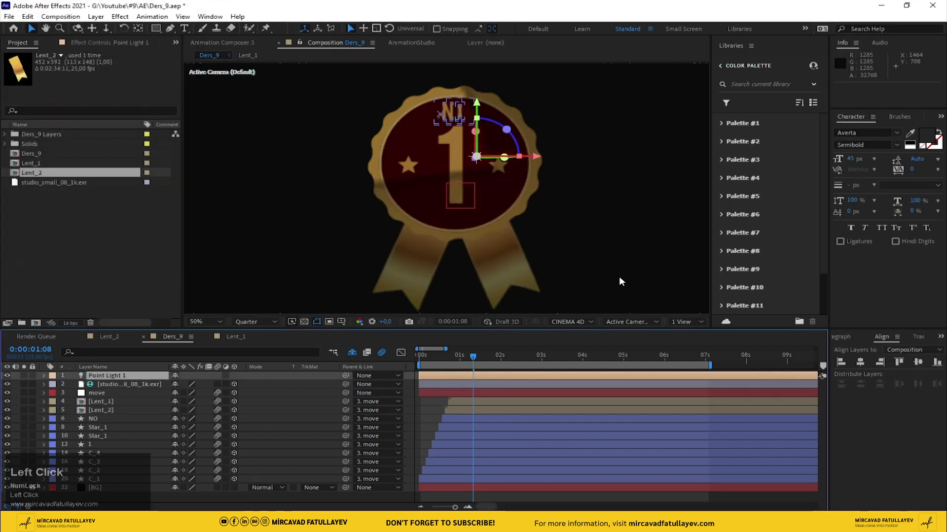
{"action": "left_click", "coordinate": [689, 323]}
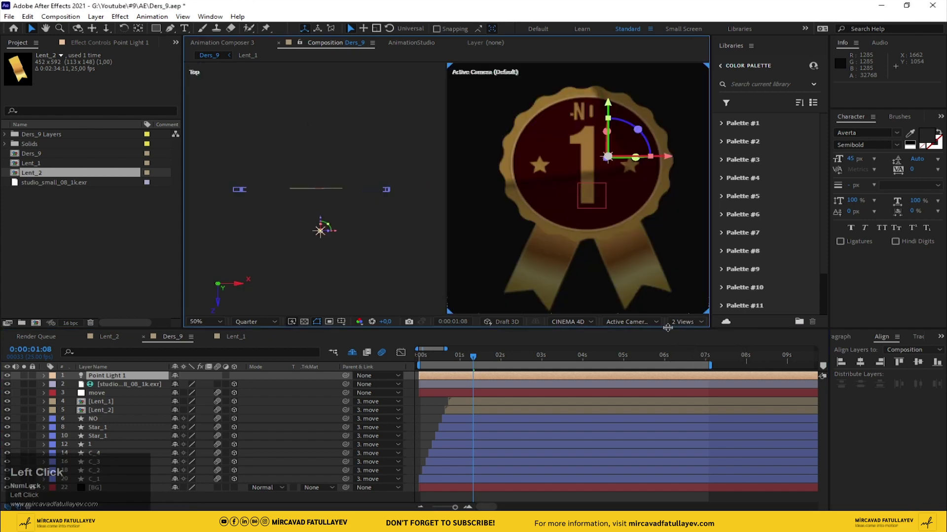
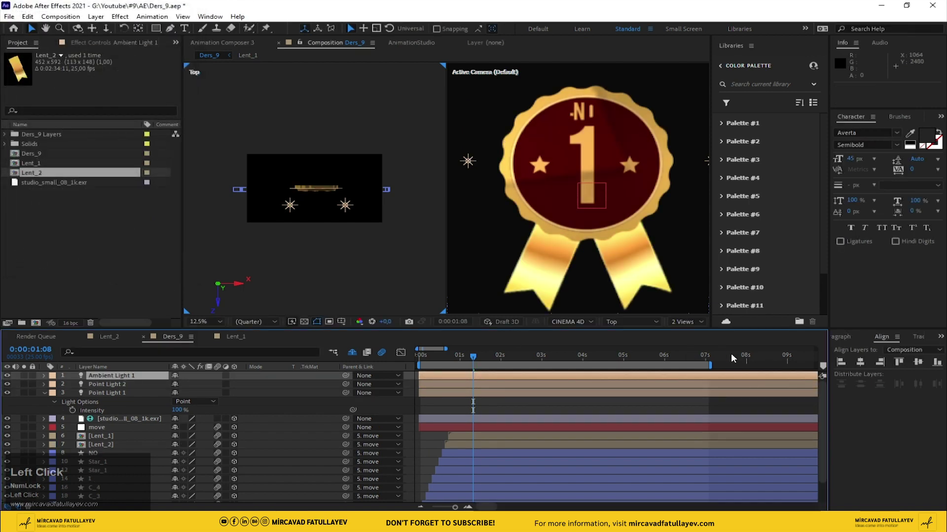
Return to the start, save the project and play the lit badge animation.
{"action": "left_click_drag", "start_coordinate": [690, 325], "coordinate": [511, 405]}
{"action": "key", "text": "ctrl+s"}
{"action": "key", "text": "space"}
{"action": "left_click", "coordinate": [218, 328]}
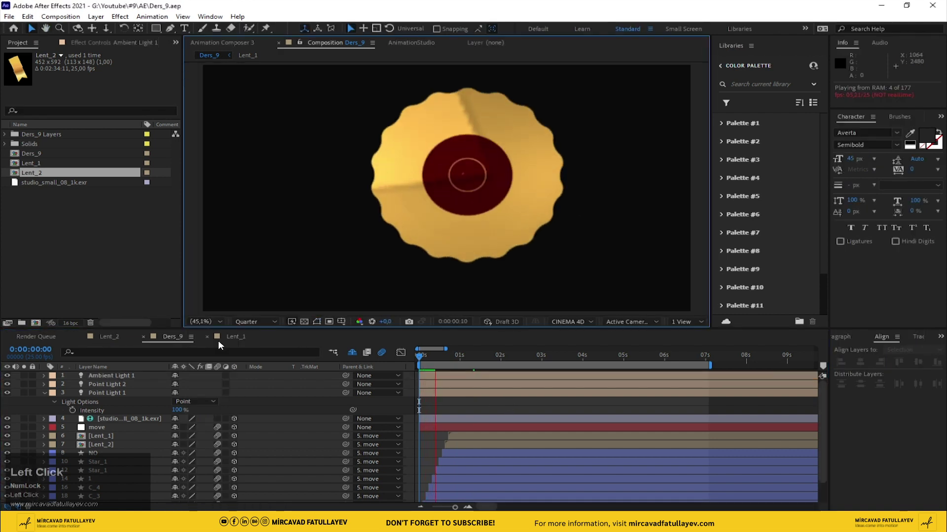